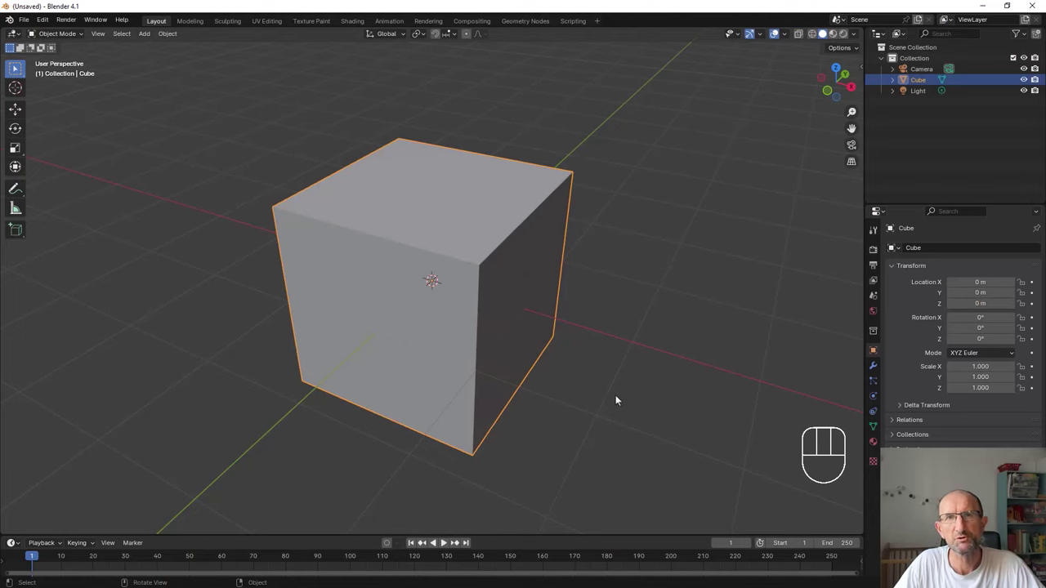
Delete the default cube, add a plane scaled to about twice its size, and apply the scale.
{"action": "middle_click", "coordinate": [583, 398]}
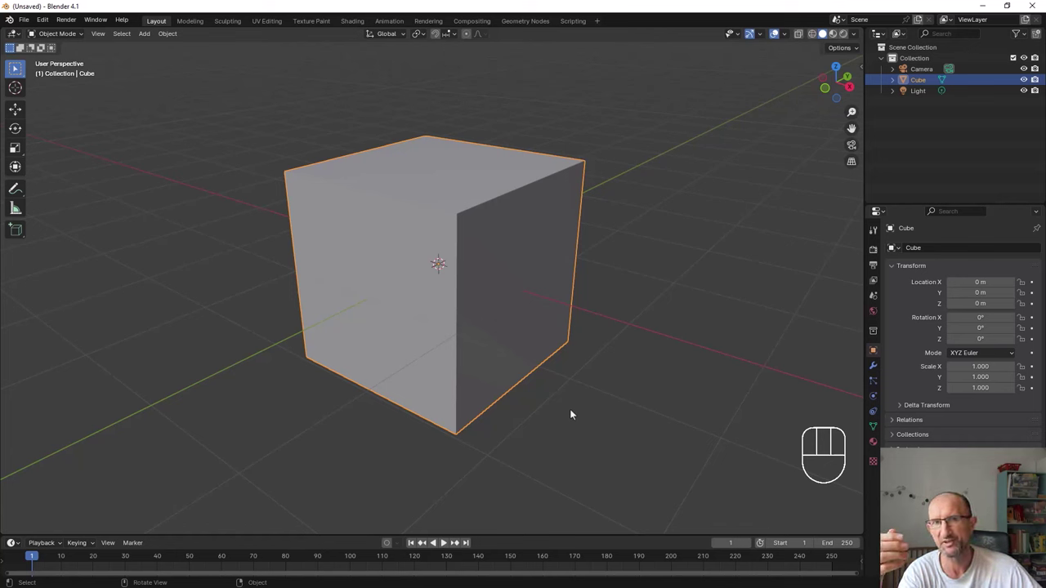
{"action": "key", "text": "x"}
{"action": "key", "text": "shift+a"}
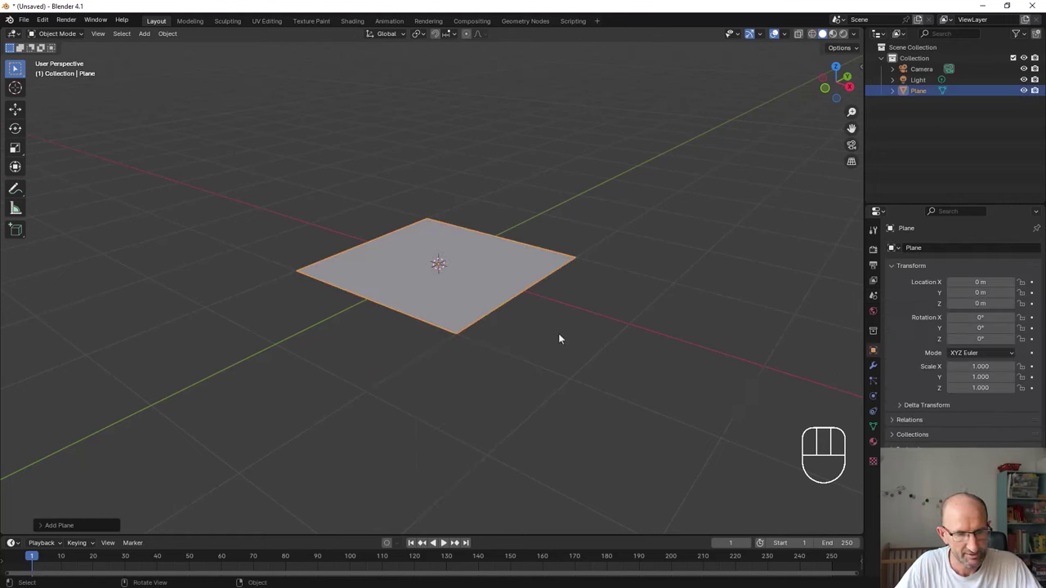
{"action": "key", "text": "s"}
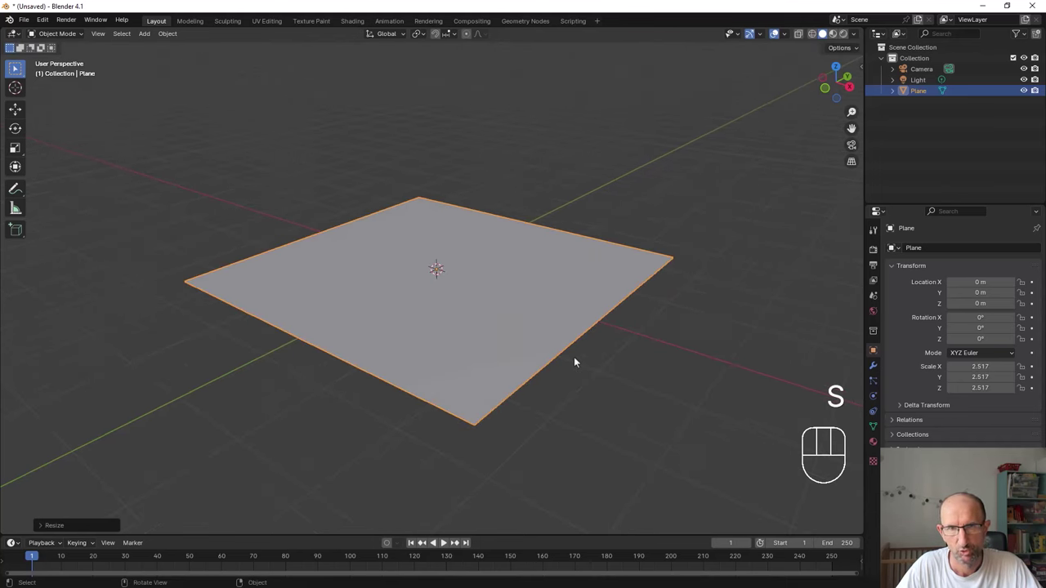
{"action": "key", "text": "ctrl+a"}
{"action": "left_click_drag", "start_coordinate": [447, 354], "coordinate": [443, 355]}
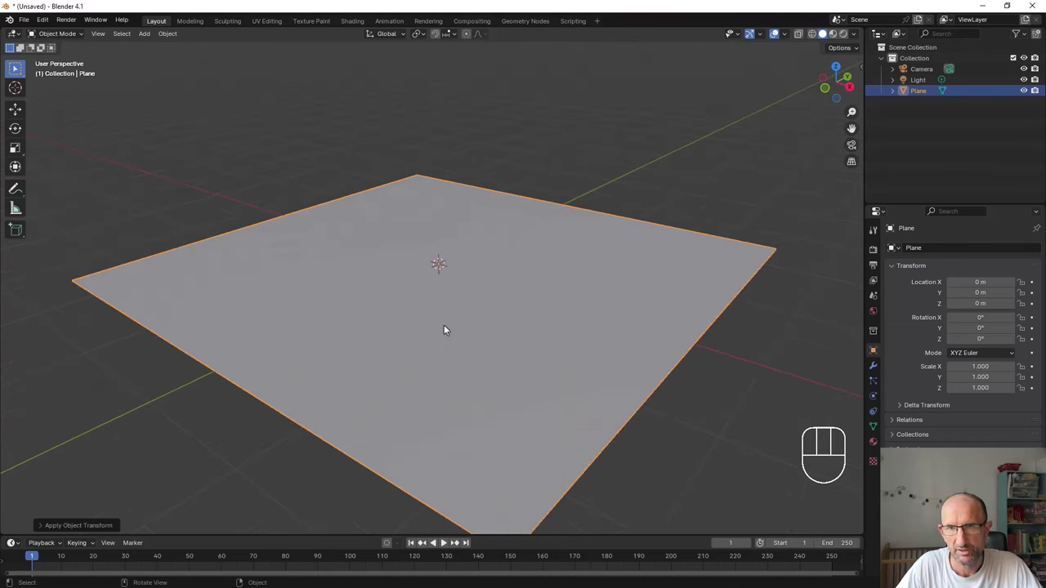
In Edit Mode, inset the plane's face and delete the inner face to leave a thin frame.
{"action": "key", "text": "Tab"}
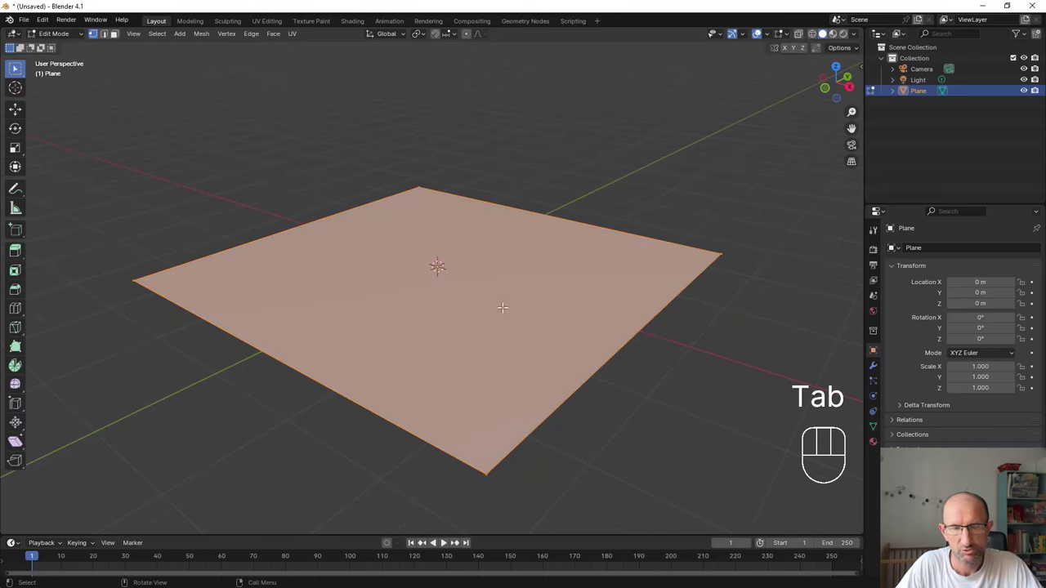
{"action": "key", "text": "i"}
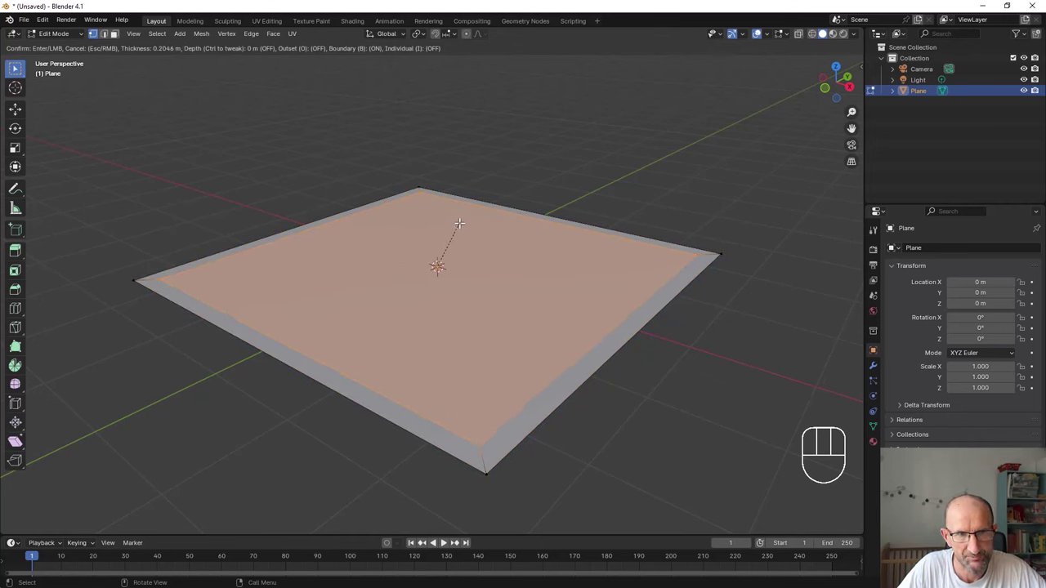
{"action": "key", "text": "x"}
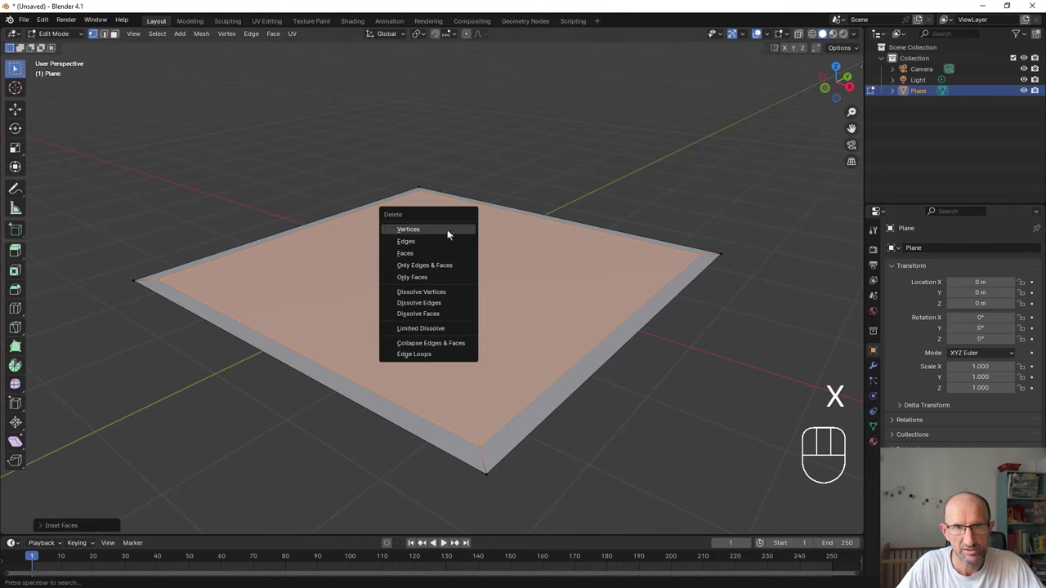
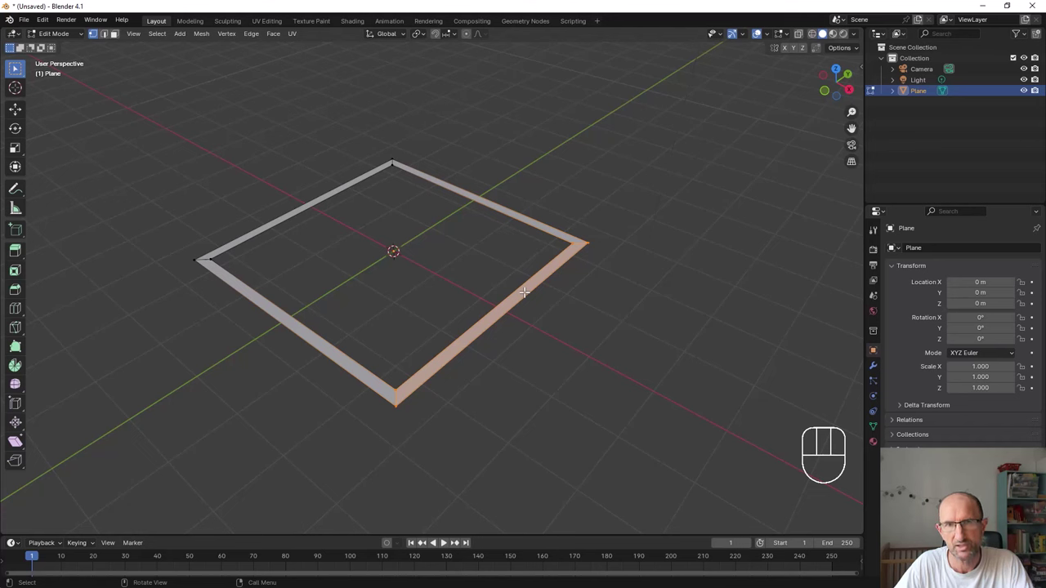
Extrude the square frame upward into walls forming a box enclosure.
{"action": "key", "text": "g"}
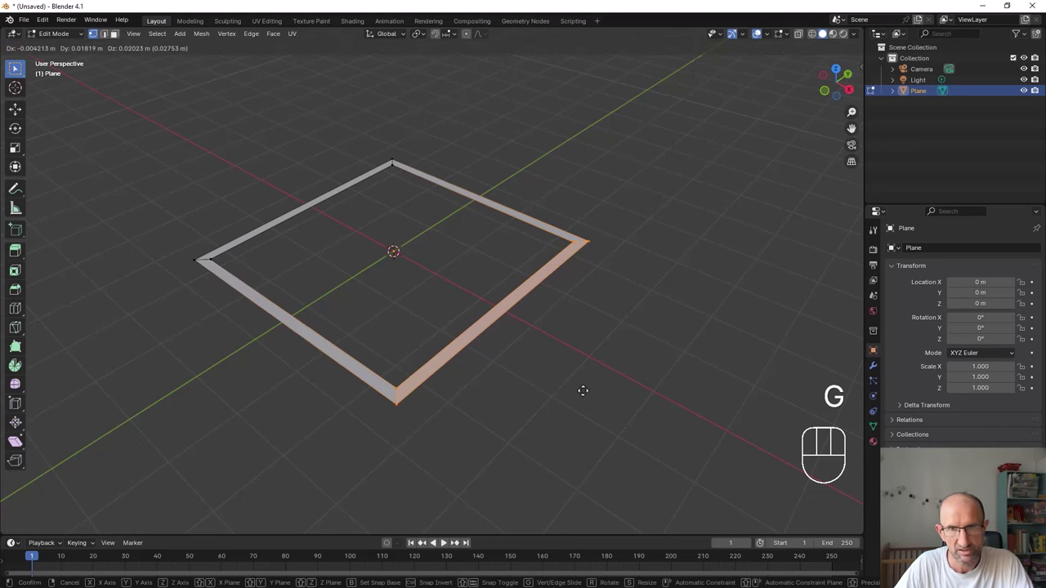
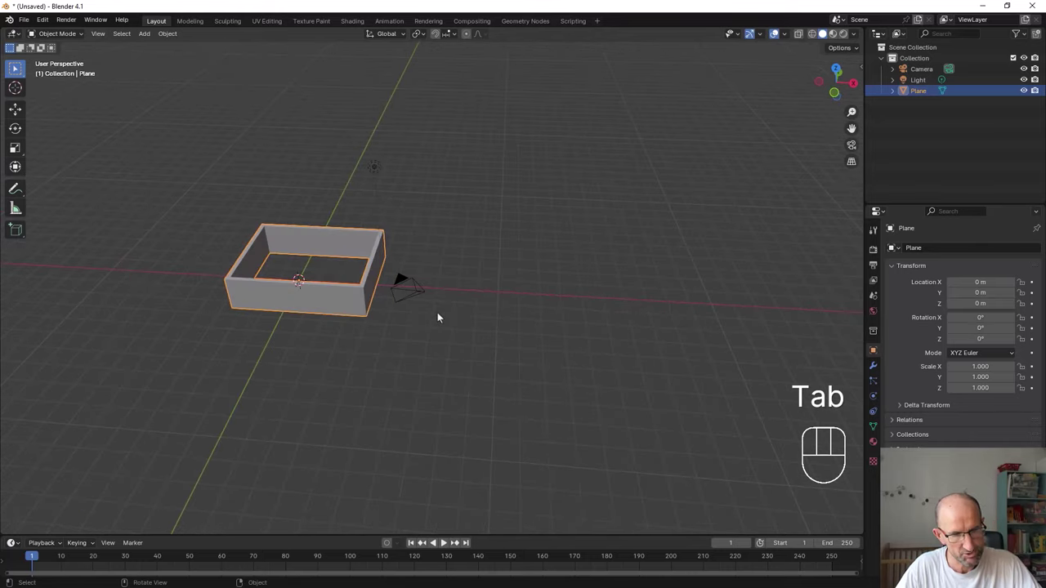
Add a cube away from the enclosure and set its Dimensions to 30 × 30 × 200 cm.
{"action": "key", "text": "shift+a"}
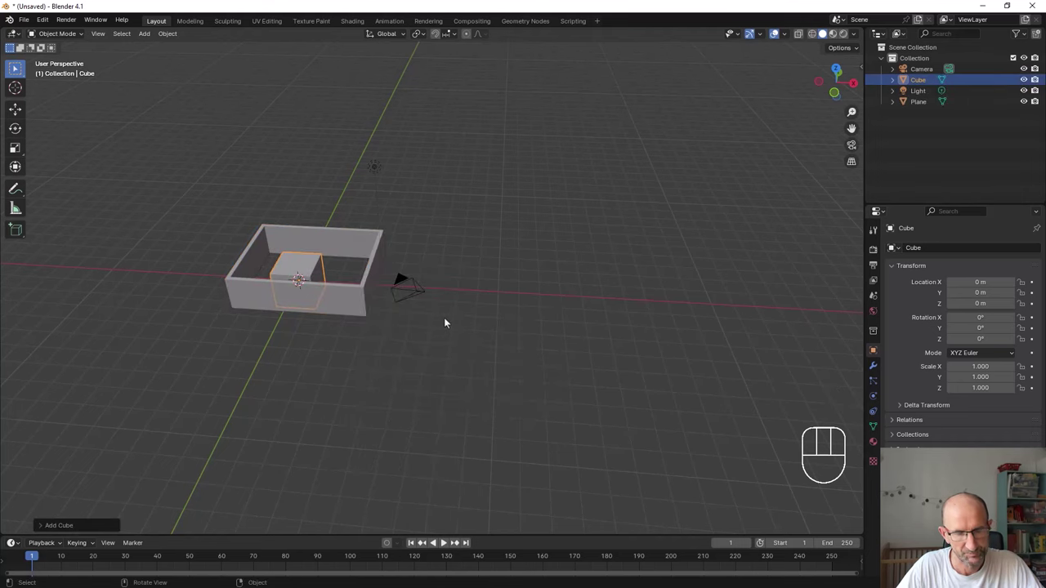
{"action": "key", "text": "g"}
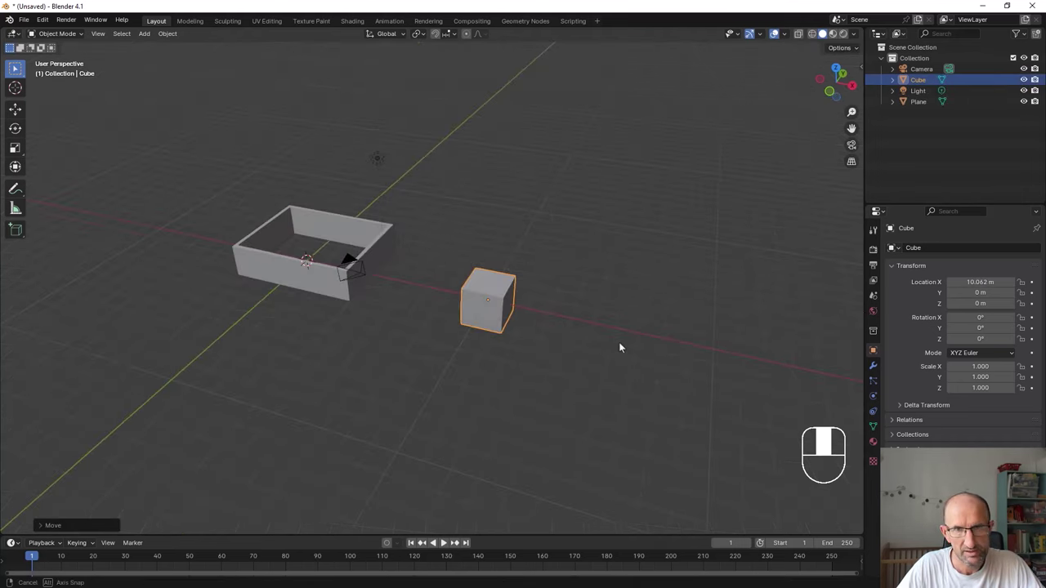
{"action": "left_click_drag", "start_coordinate": [461, 270], "coordinate": [468, 364]}
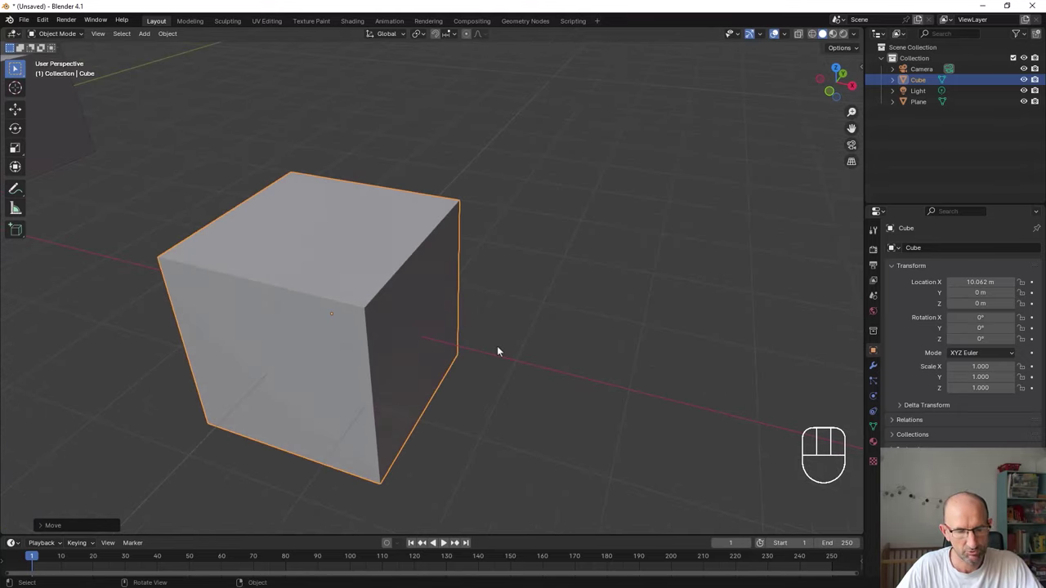
{"action": "key", "text": "n"}
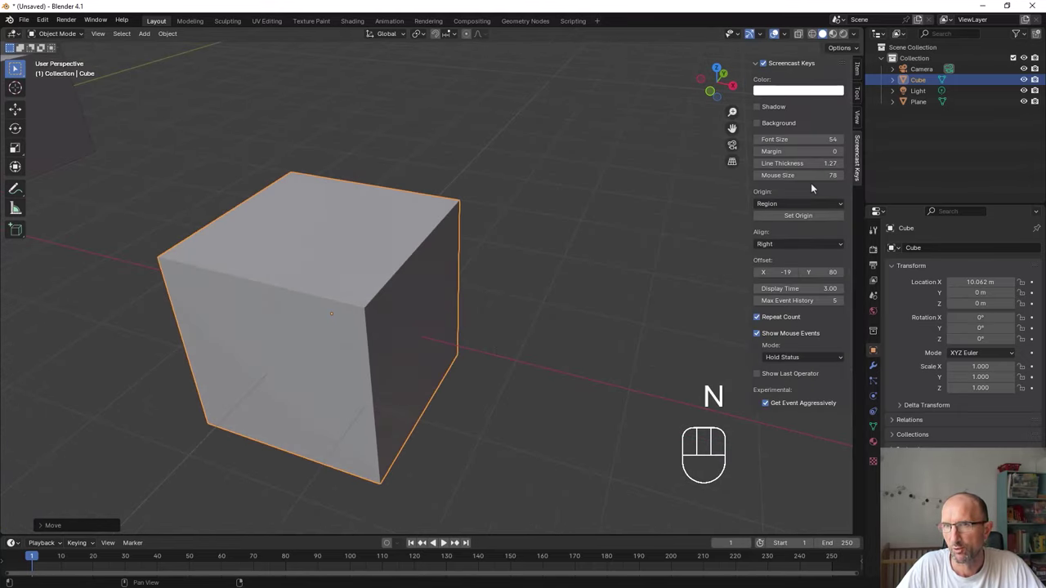
{"action": "left_click", "coordinate": [858, 69]}
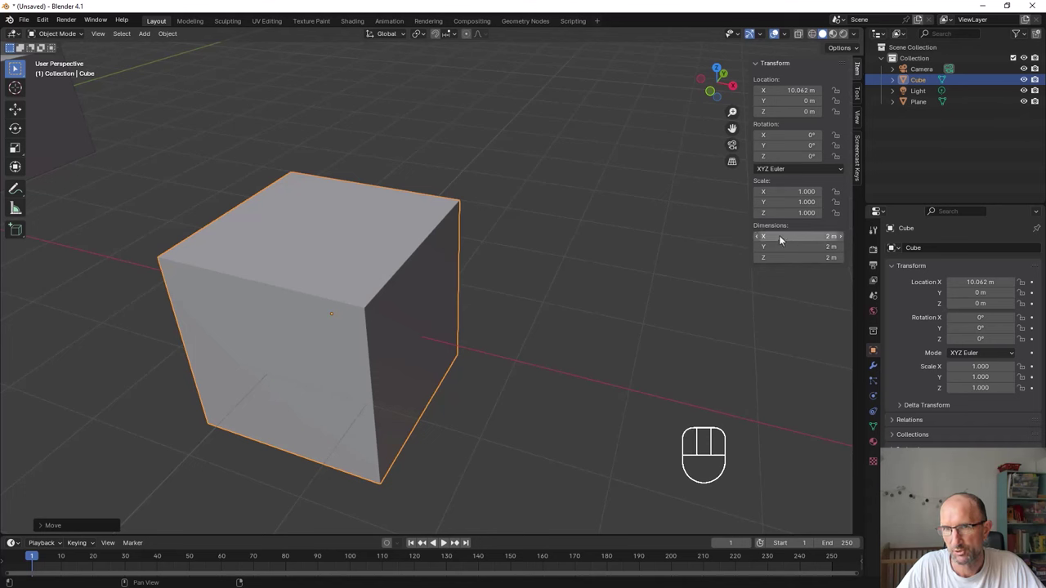
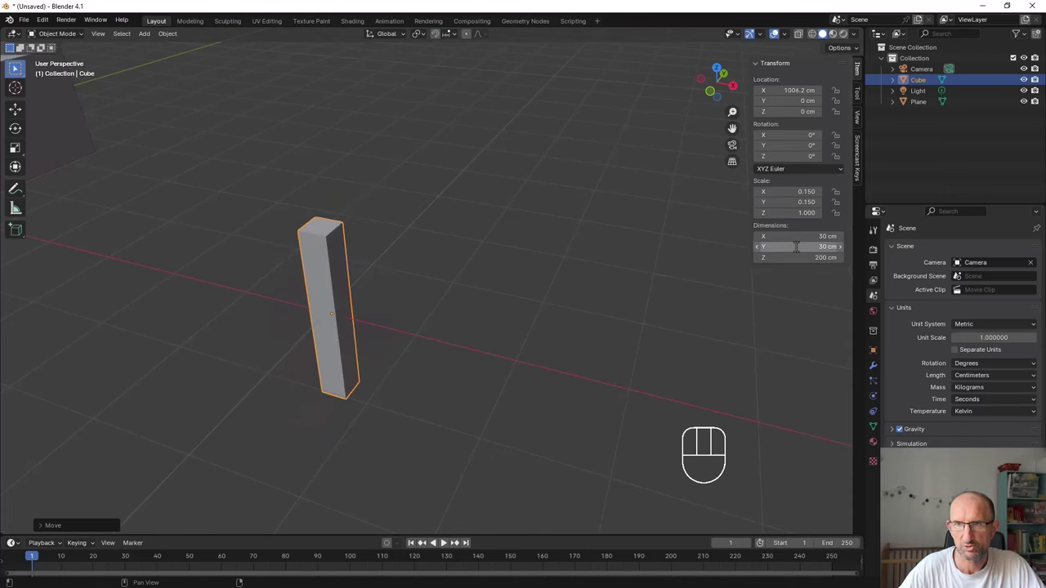
Reframe the view to show both the post and the enclosure.
{"action": "middle_click", "coordinate": [388, 363]}
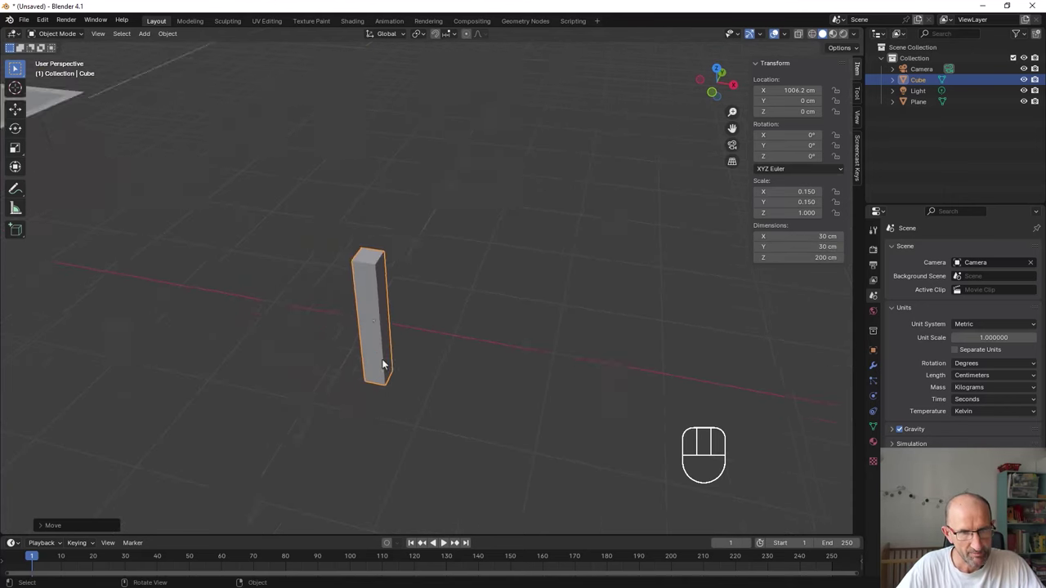
{"action": "left_click_drag", "start_coordinate": [423, 361], "coordinate": [473, 349]}
{"action": "left_click_drag", "start_coordinate": [459, 341], "coordinate": [381, 316]}
{"action": "left_click_drag", "start_coordinate": [377, 176], "coordinate": [408, 170]}
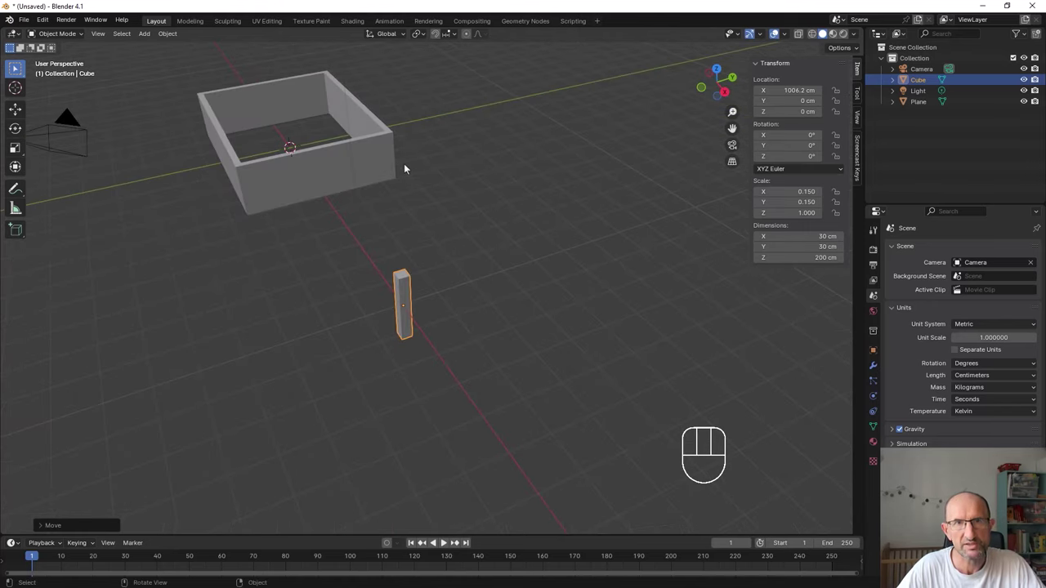
{"action": "left_click", "coordinate": [440, 36]}
{"action": "middle_click", "coordinate": [441, 282]}
In face select, move the post's side face along Y to stretch it into a long thin wall panel.
{"action": "key", "text": "Tab"}
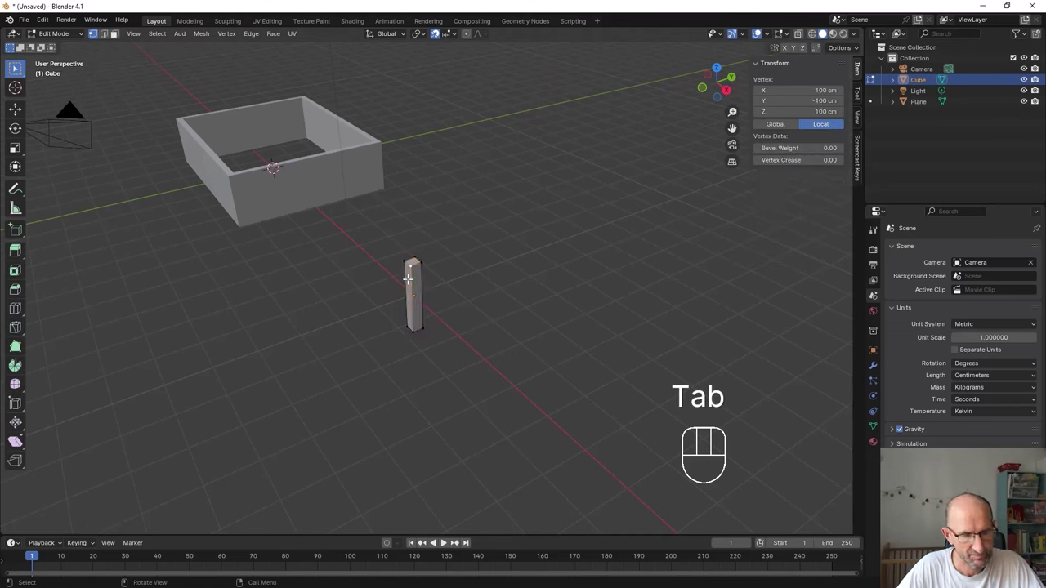
{"action": "key", "text": "3"}
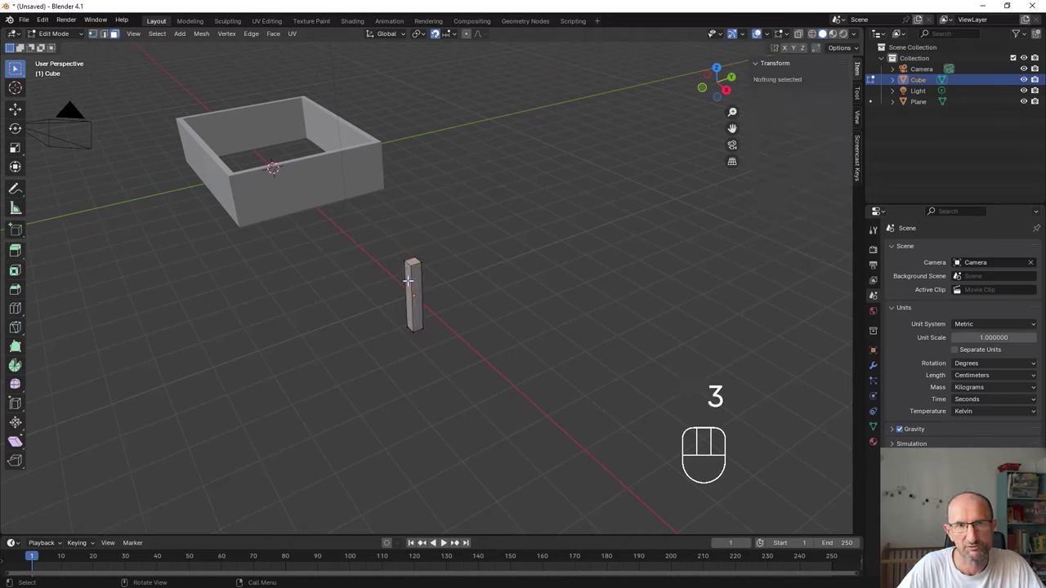
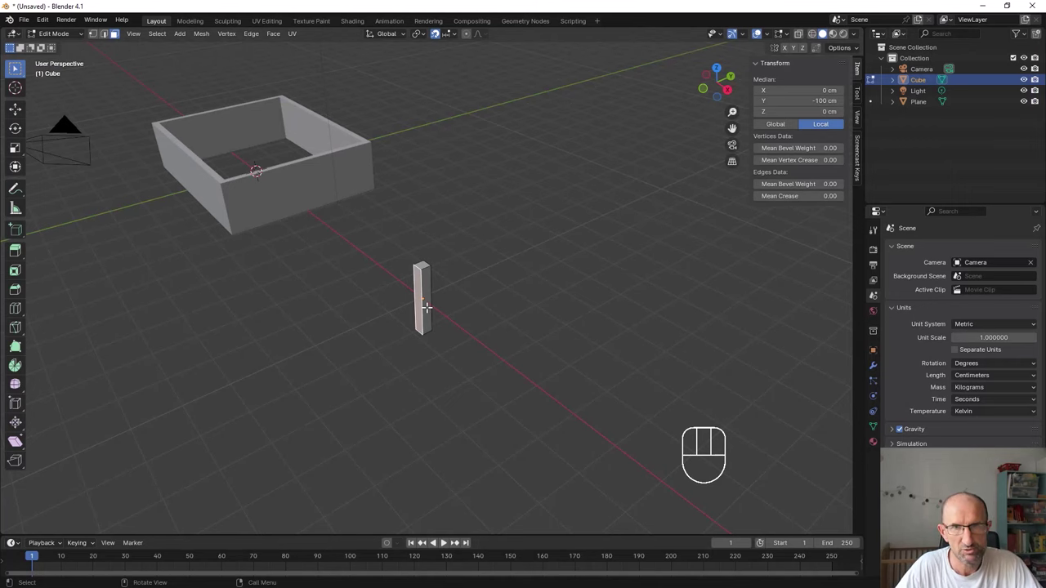
{"action": "key", "text": "g"}
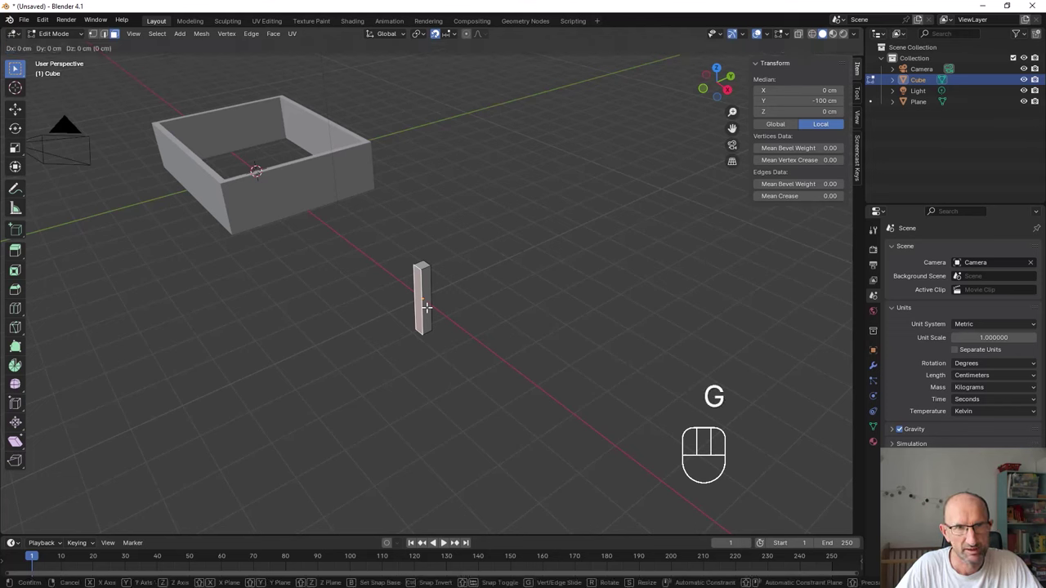
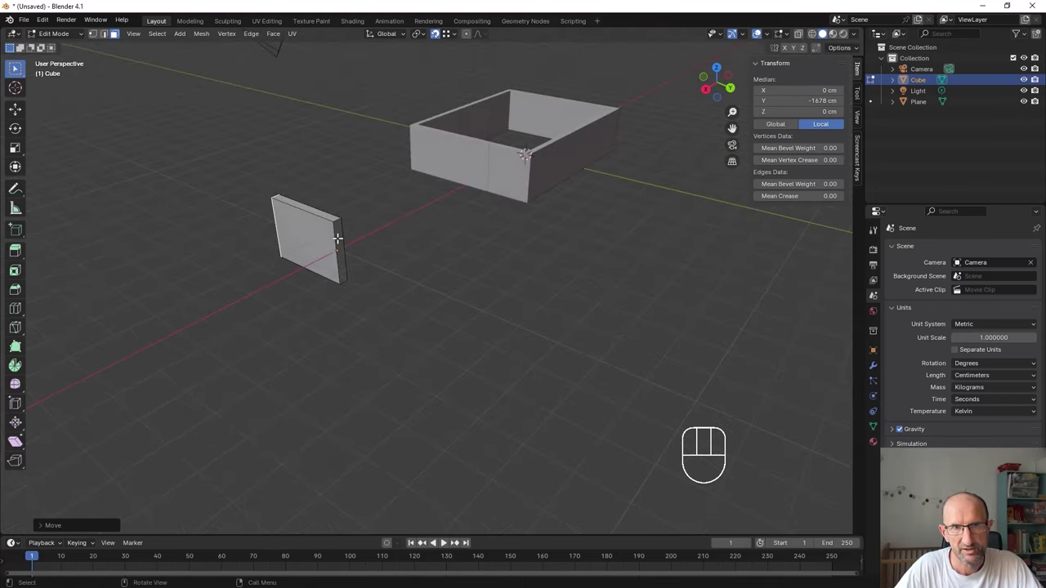
{"action": "key", "text": "g"}
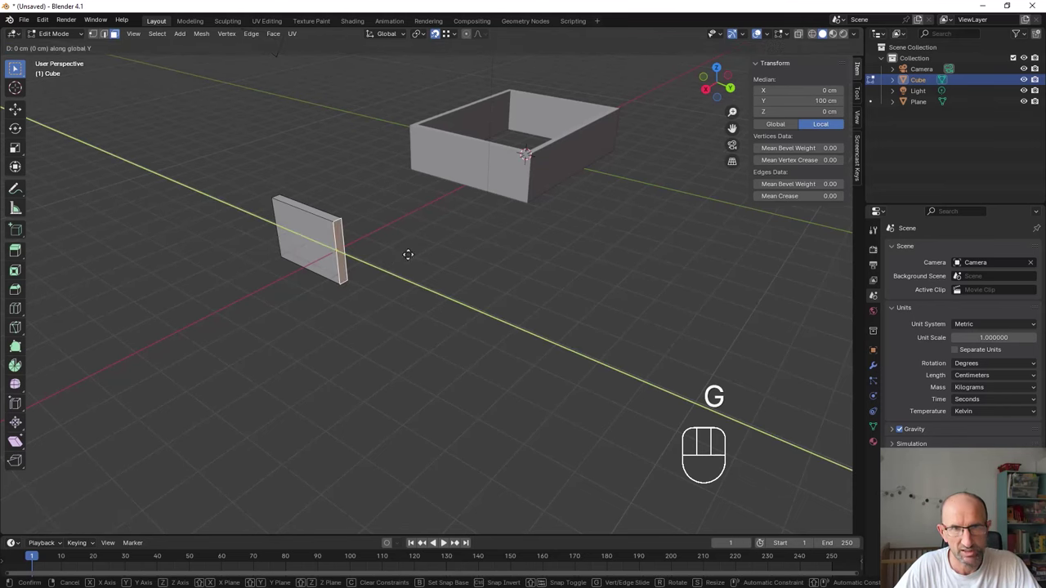
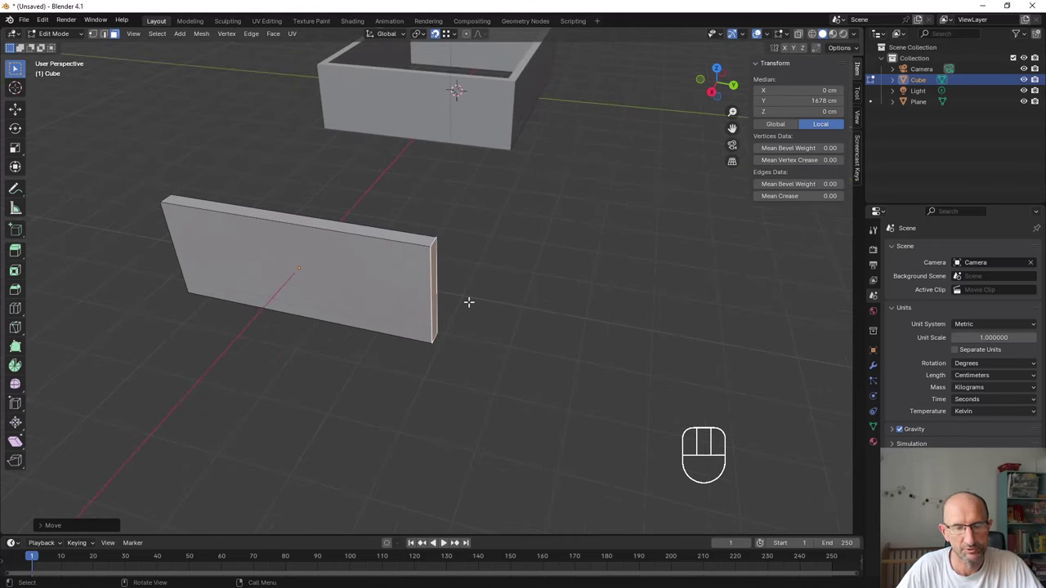
Extrude the wall's end edge around corners to form three connected walls in a U shape.
{"action": "key", "text": "e"}
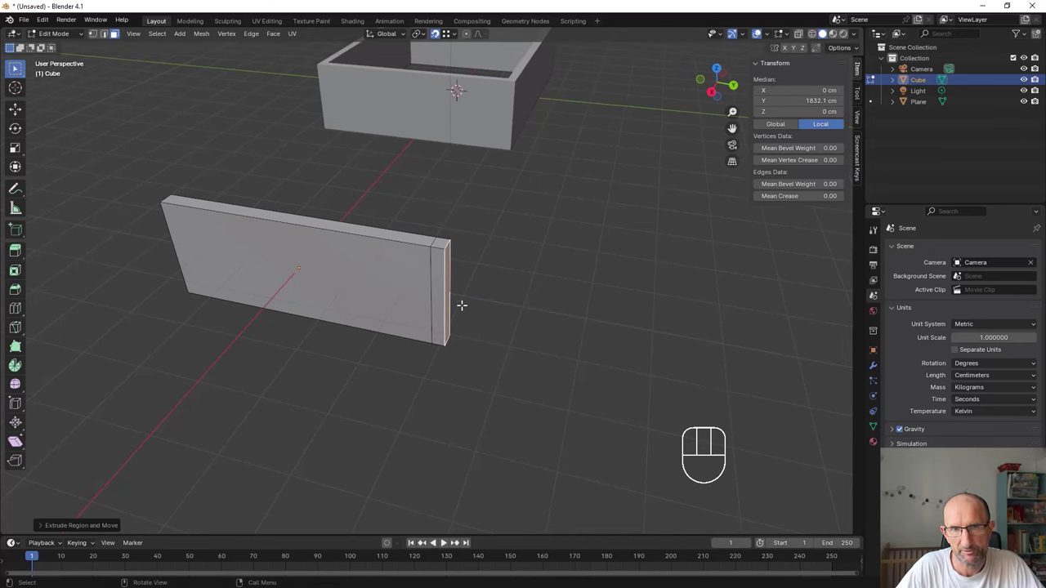
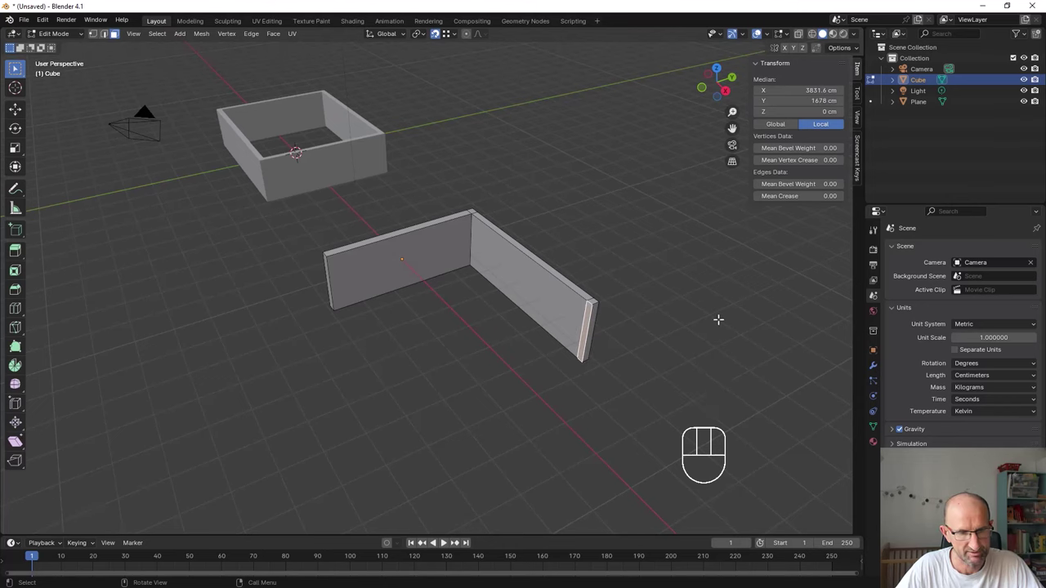
{"action": "key", "text": "e"}
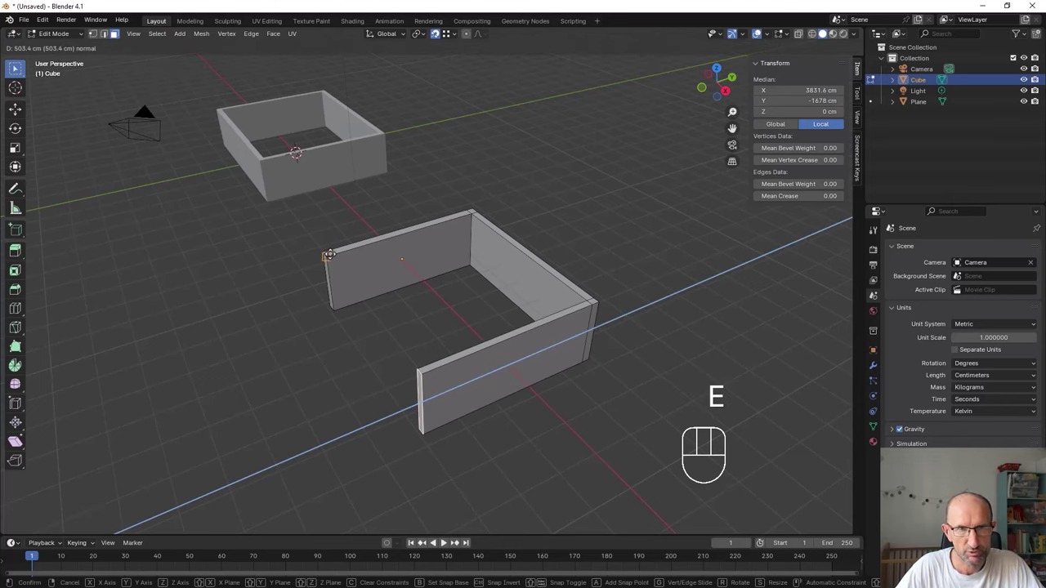
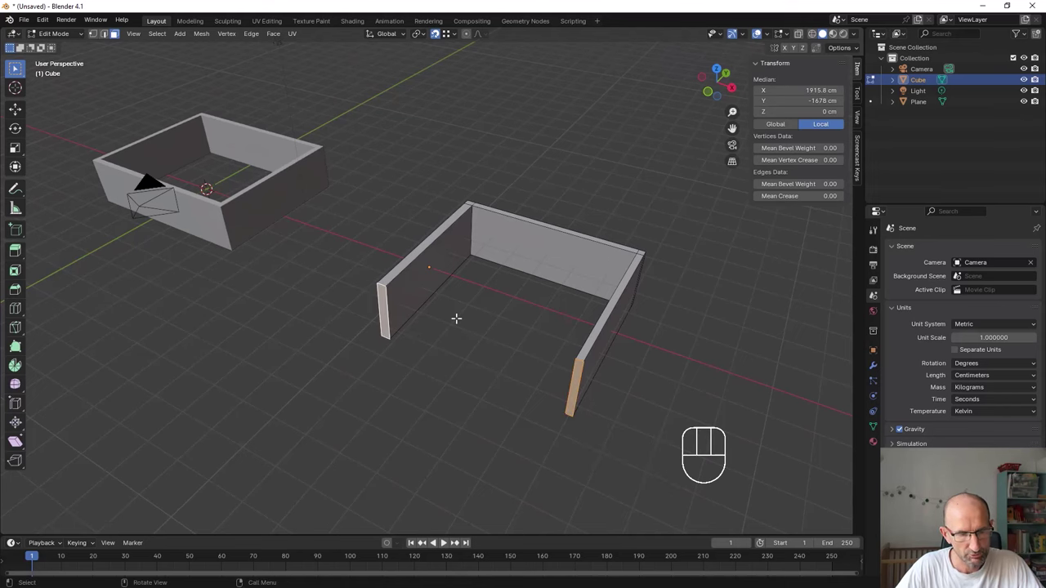
{"action": "key", "text": "e"}
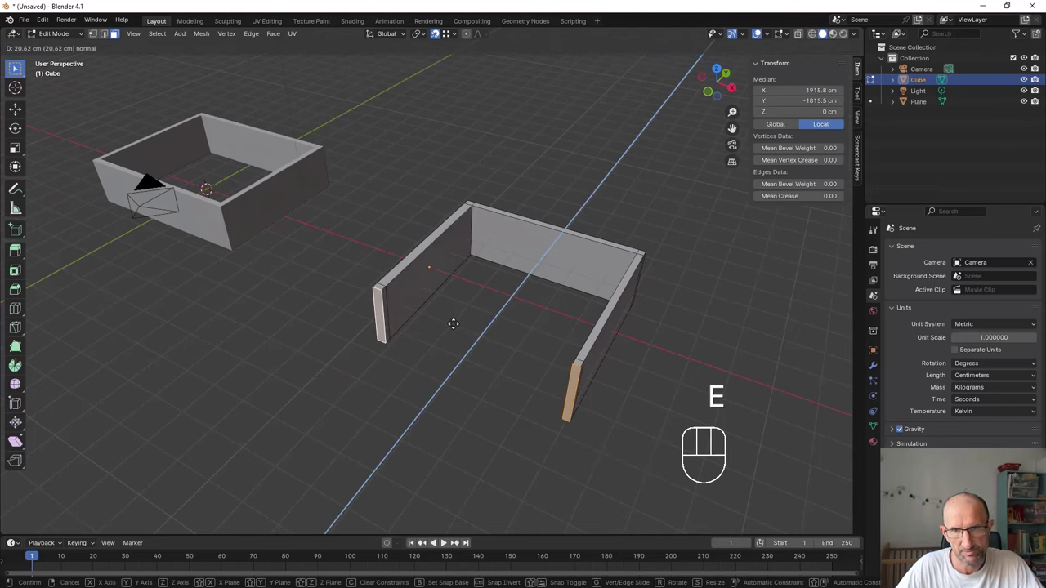
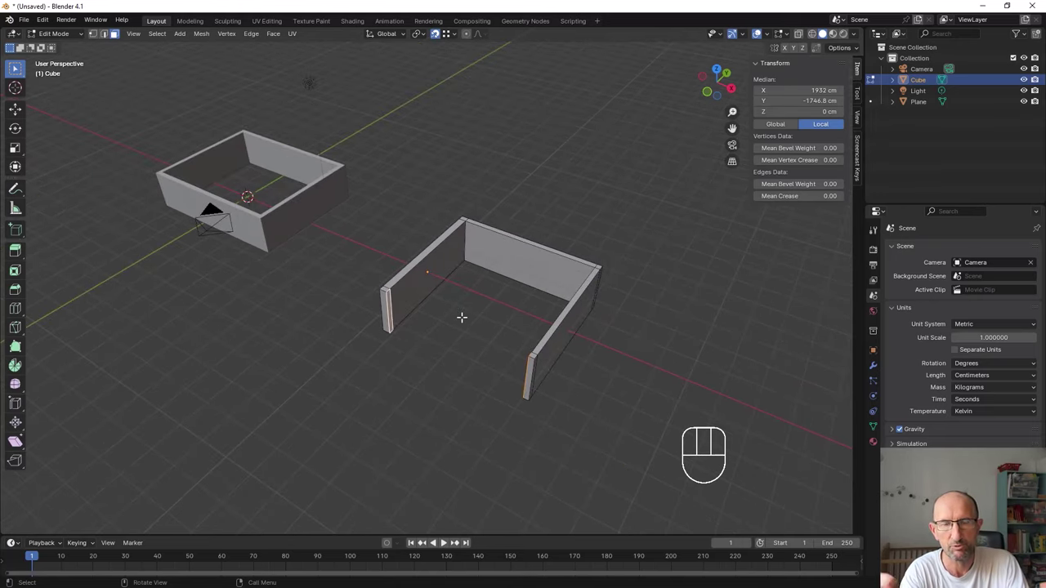
Stop playback and open Preferences on the Add-ons list.
{"action": "key", "text": "space"}
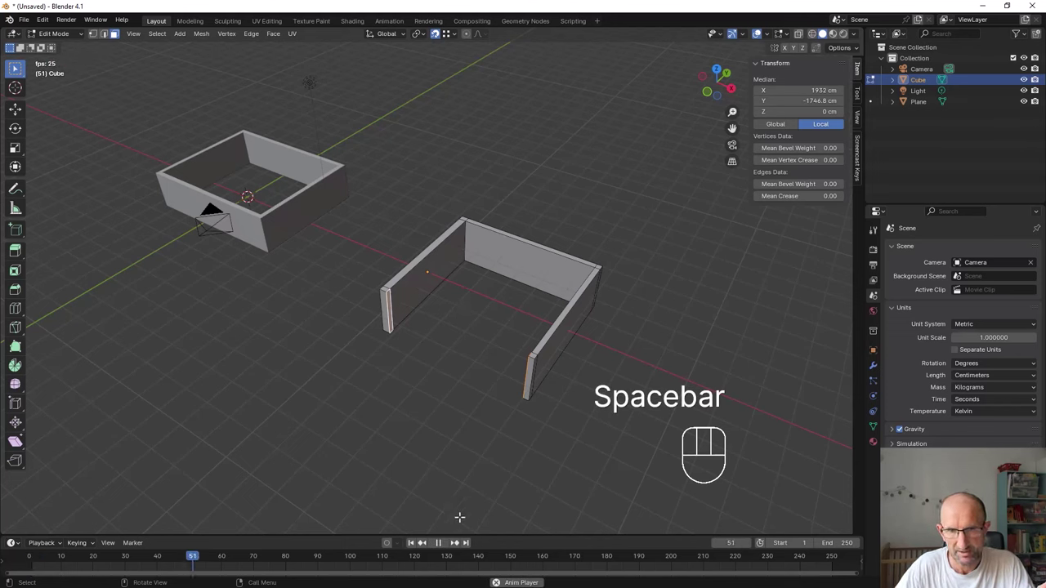
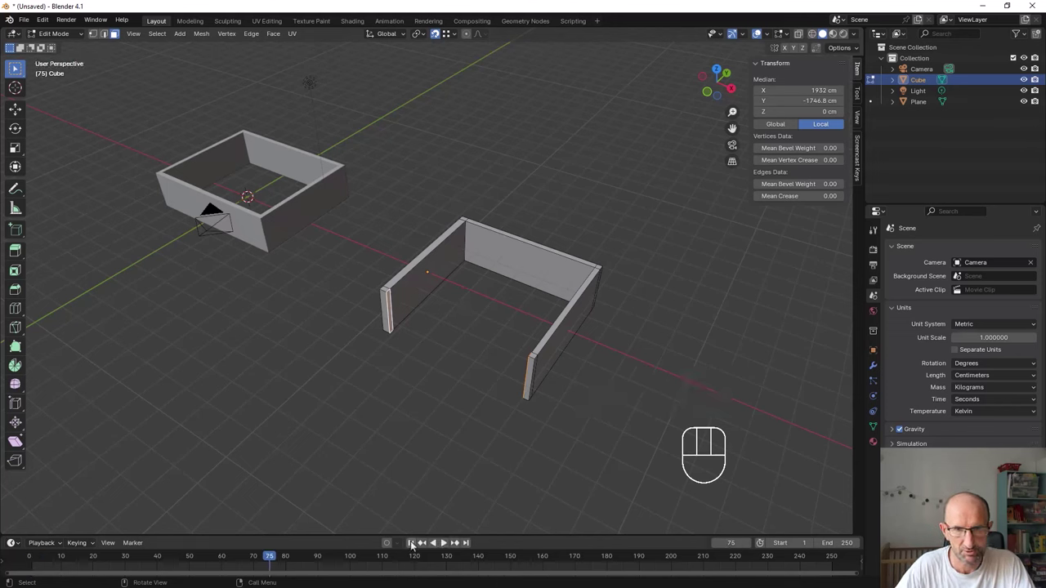
{"action": "left_click_drag", "start_coordinate": [48, 21], "coordinate": [127, 172]}
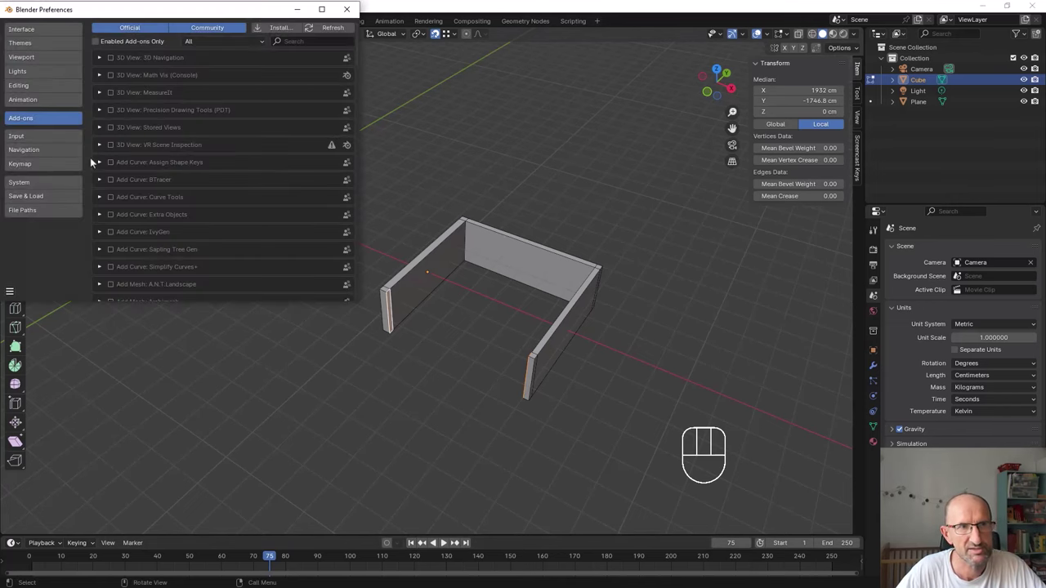
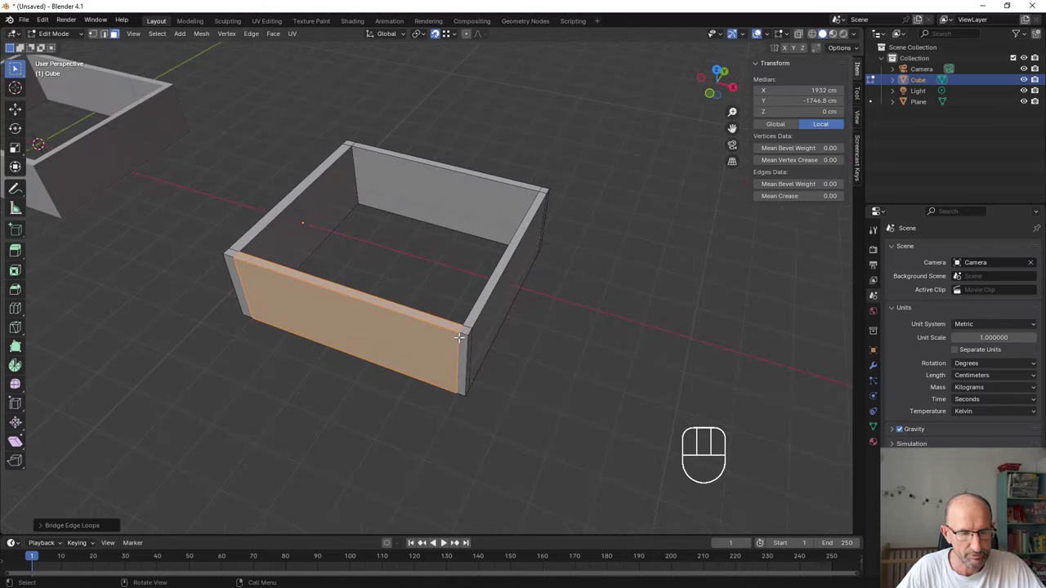
Select all of the second enclosure's geometry and merge duplicate vertices by distance.
{"action": "key", "text": "a"}
{"action": "key", "text": "a"}
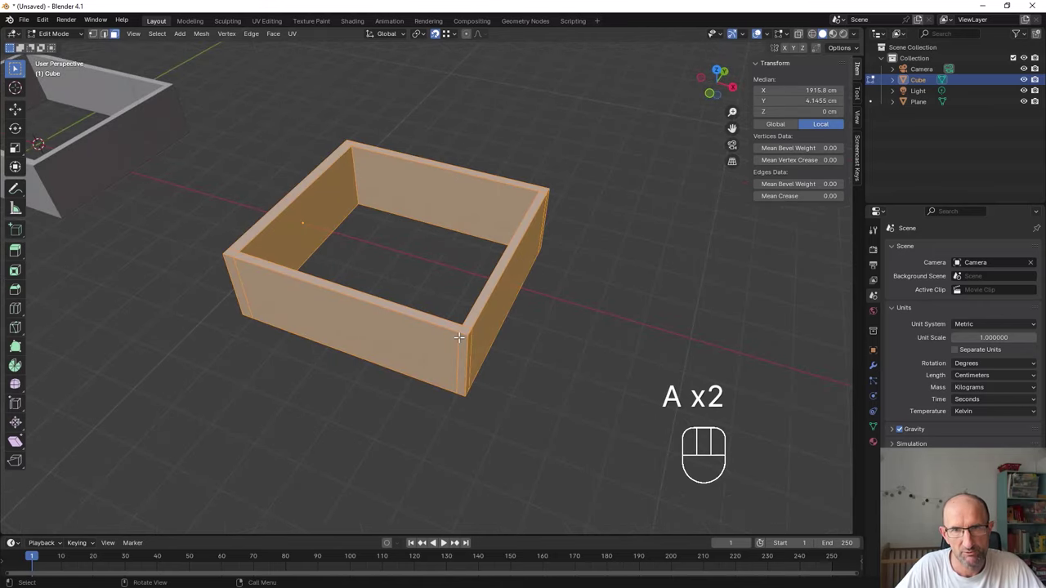
{"action": "key", "text": "m"}
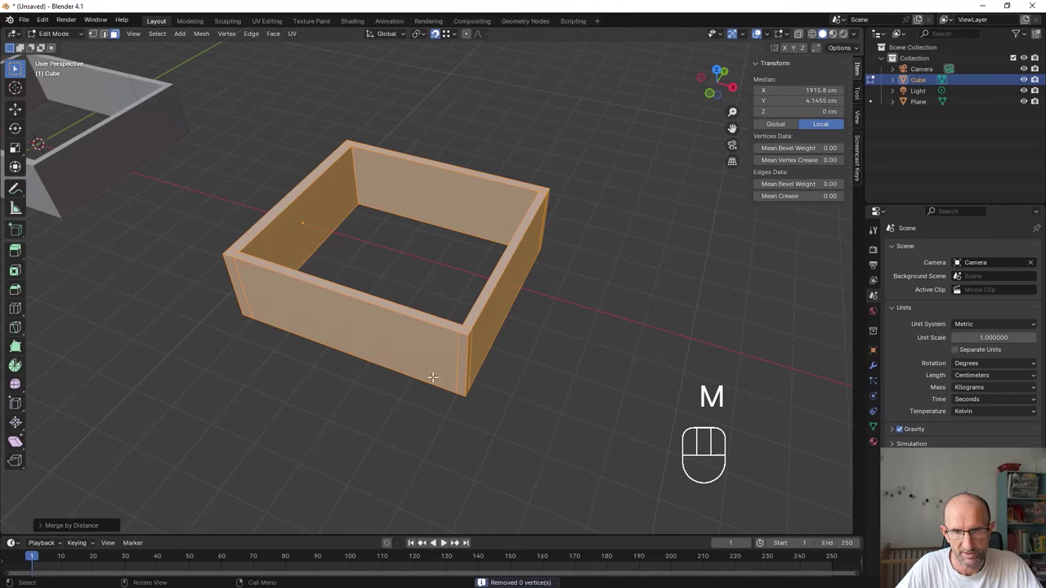
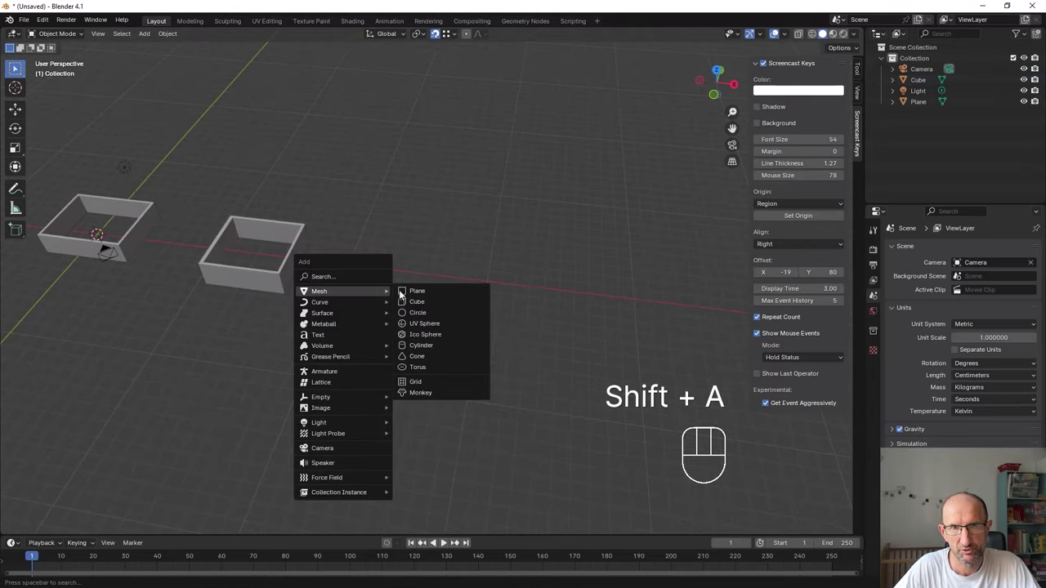
Move the new plane beside the boxes and scale it up to about 582 cm square.
{"action": "key", "text": "g"}
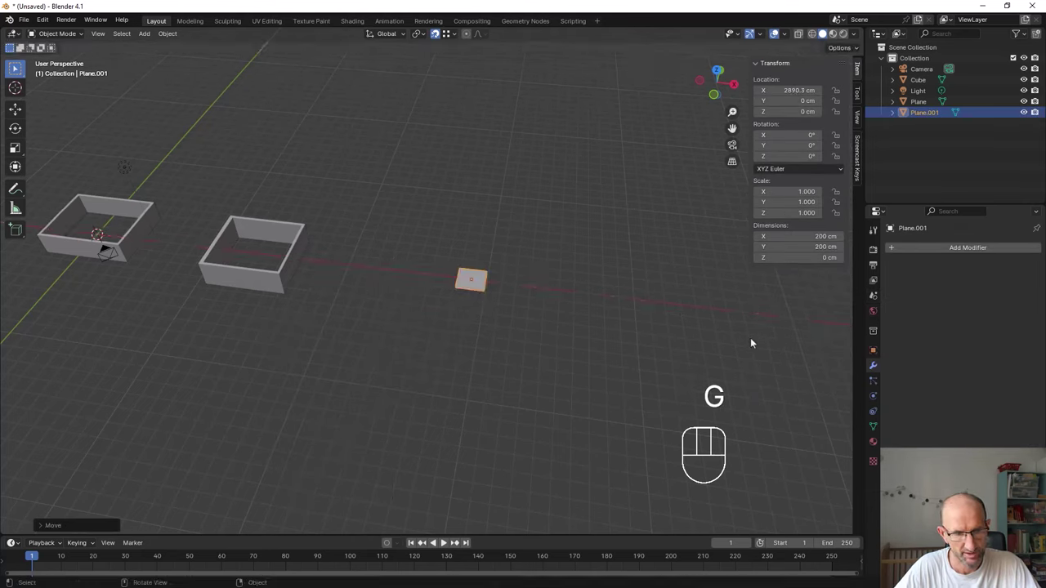
{"action": "key", "text": "s"}
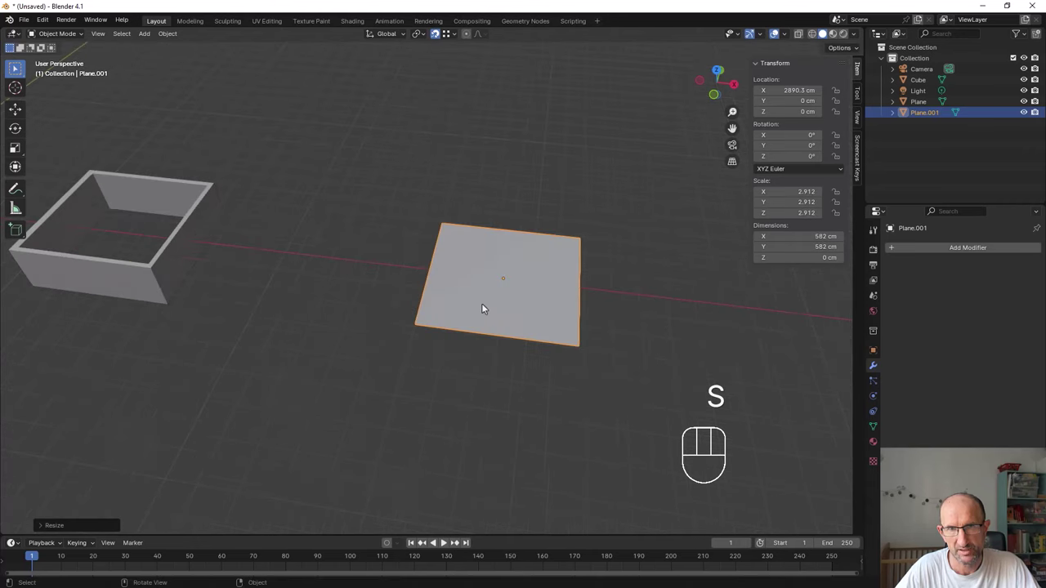
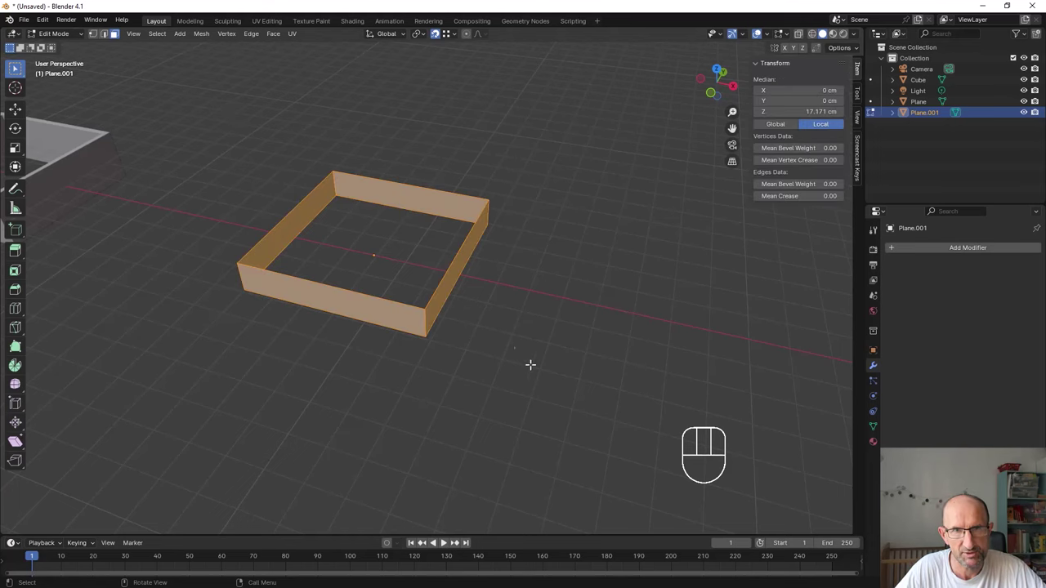
Back in Object Mode, add a Solidify modifier to the third enclosure and adjust its wall thickness.
{"action": "key", "text": "Tab"}
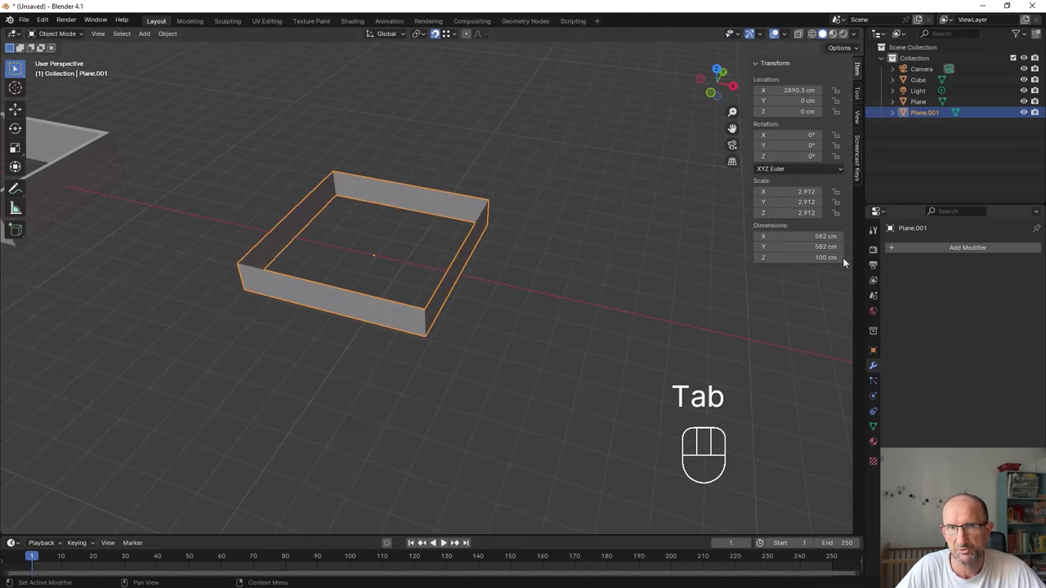
{"action": "left_click_drag", "start_coordinate": [923, 250], "coordinate": [974, 383]}
{"action": "left_click_drag", "start_coordinate": [551, 339], "coordinate": [605, 339]}
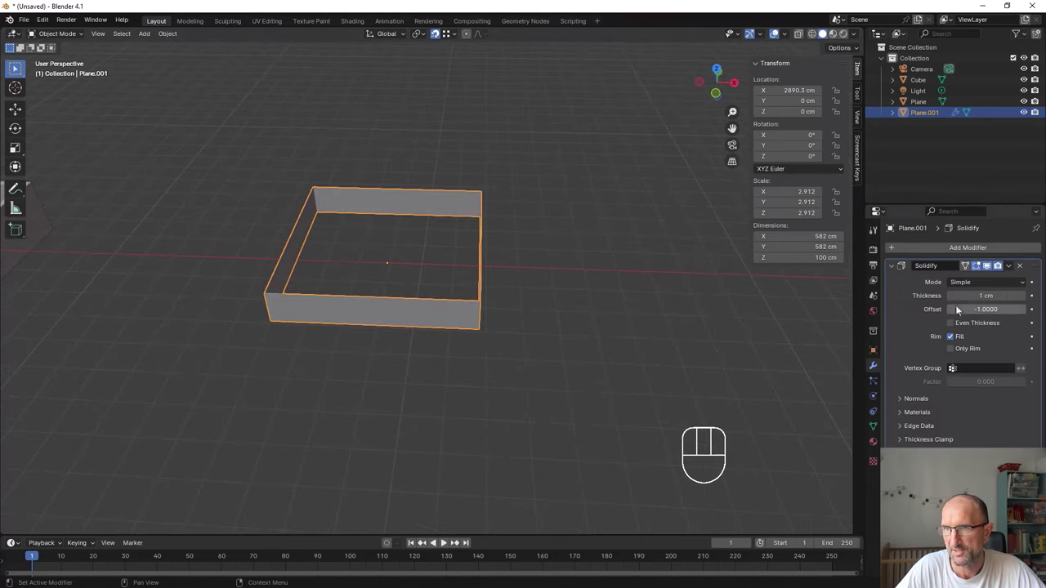
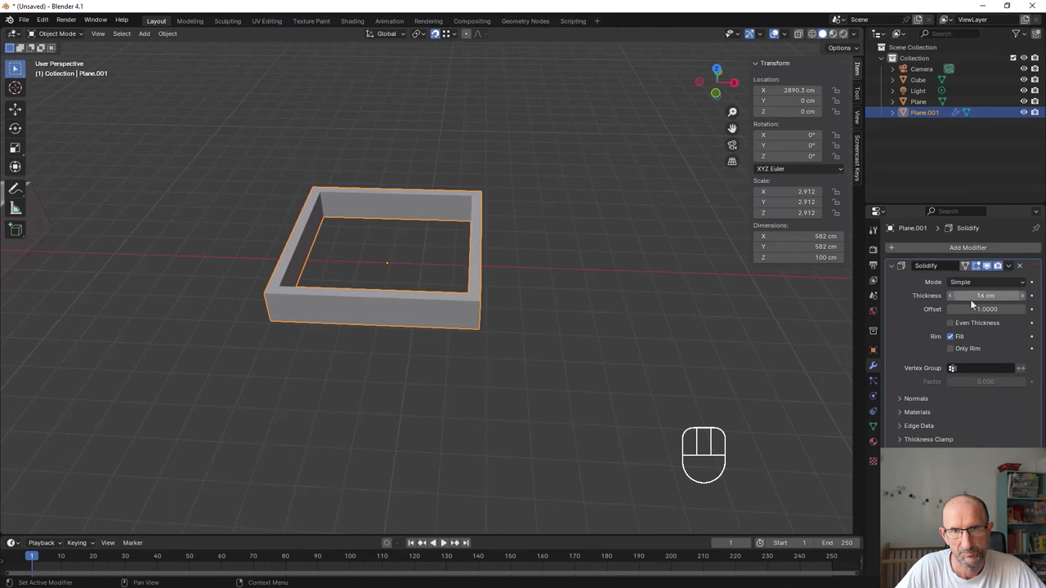
{"action": "left_click_drag", "start_coordinate": [505, 274], "coordinate": [490, 271]}
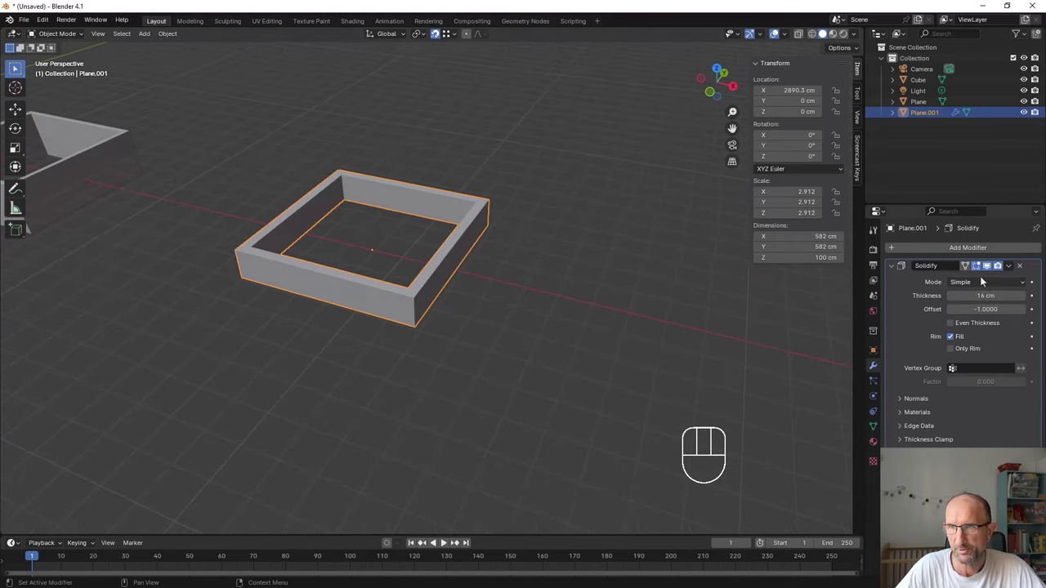
{"action": "left_click", "coordinate": [989, 269]}
{"action": "left_click_drag", "start_coordinate": [474, 312], "coordinate": [470, 319]}
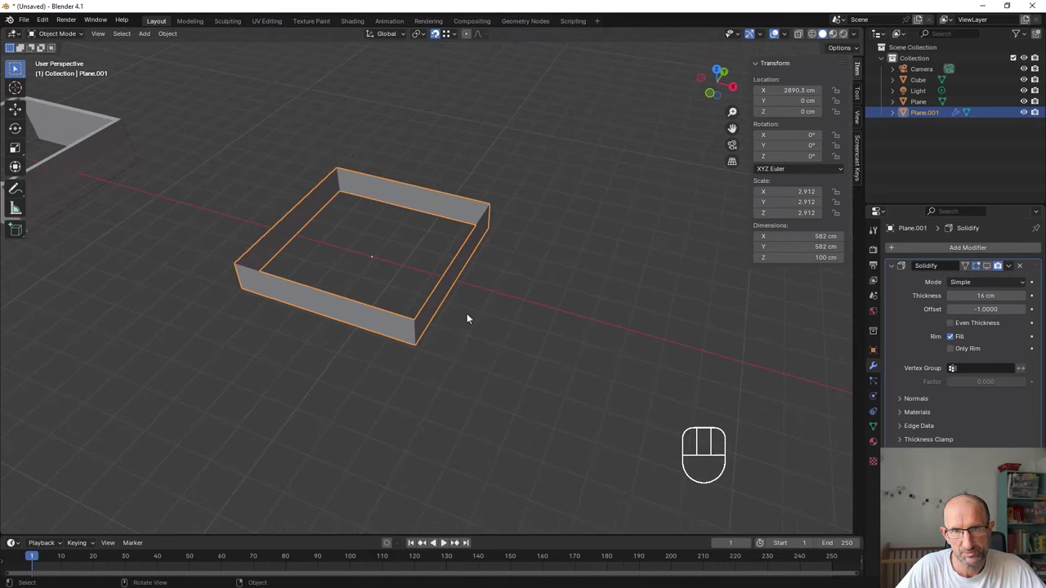
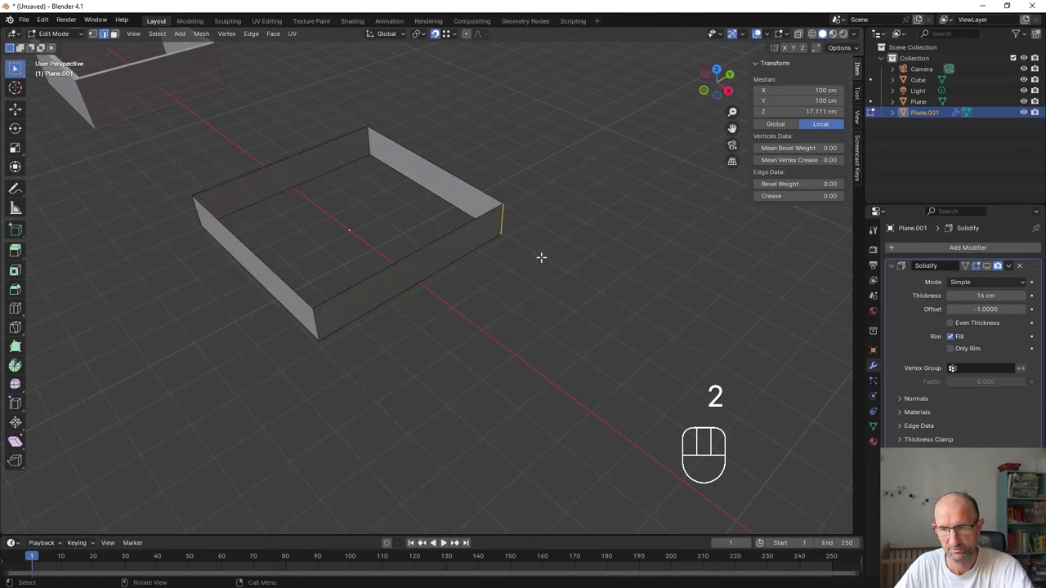
From top view, adjust the trapezoid enclosure's outline corner and settings in the side panel.
{"action": "key", "text": "KP_7"}
{"action": "key", "text": "g"}
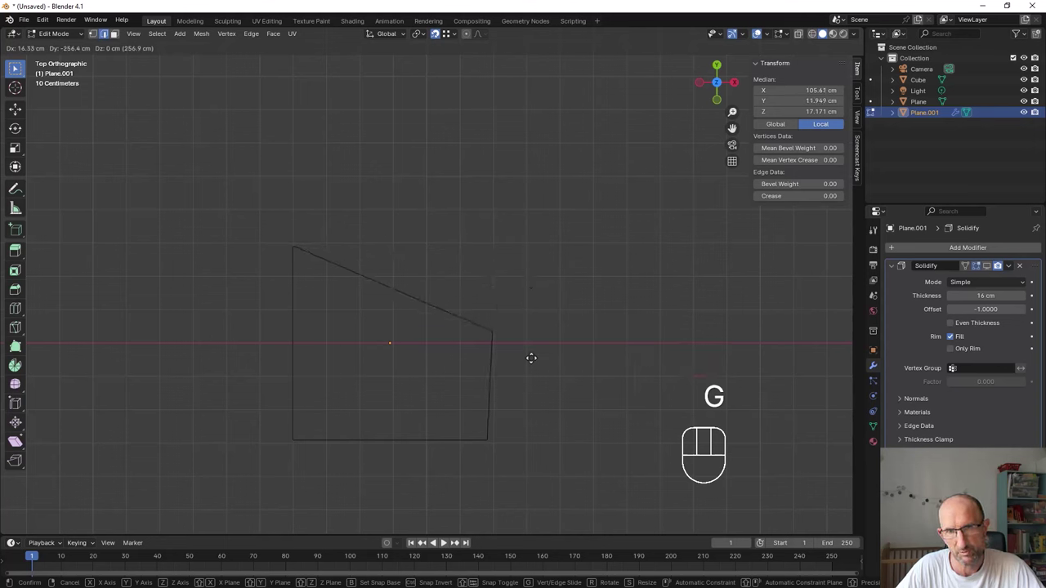
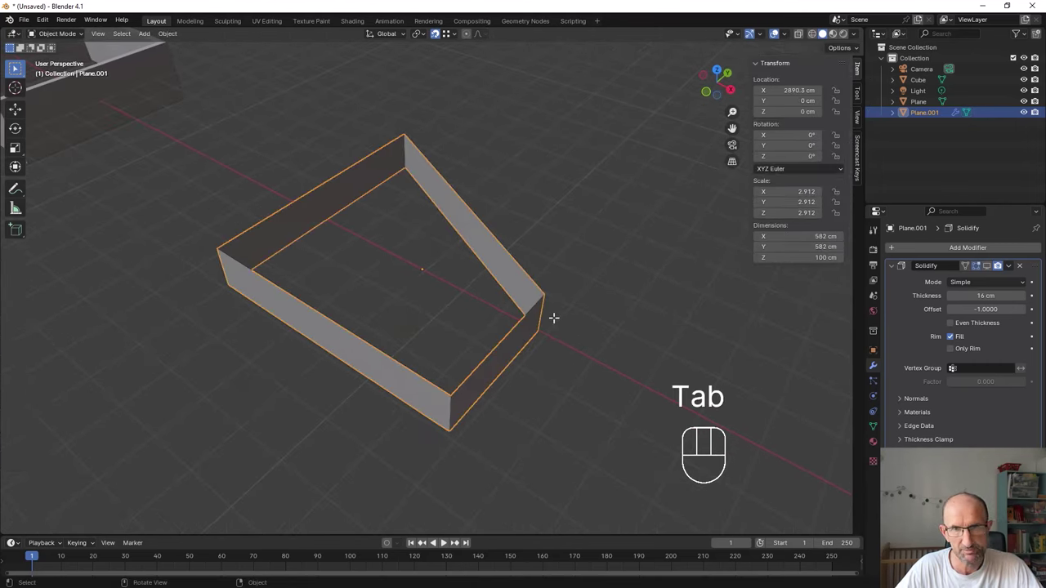
{"action": "left_click_drag", "start_coordinate": [532, 310], "coordinate": [553, 304]}
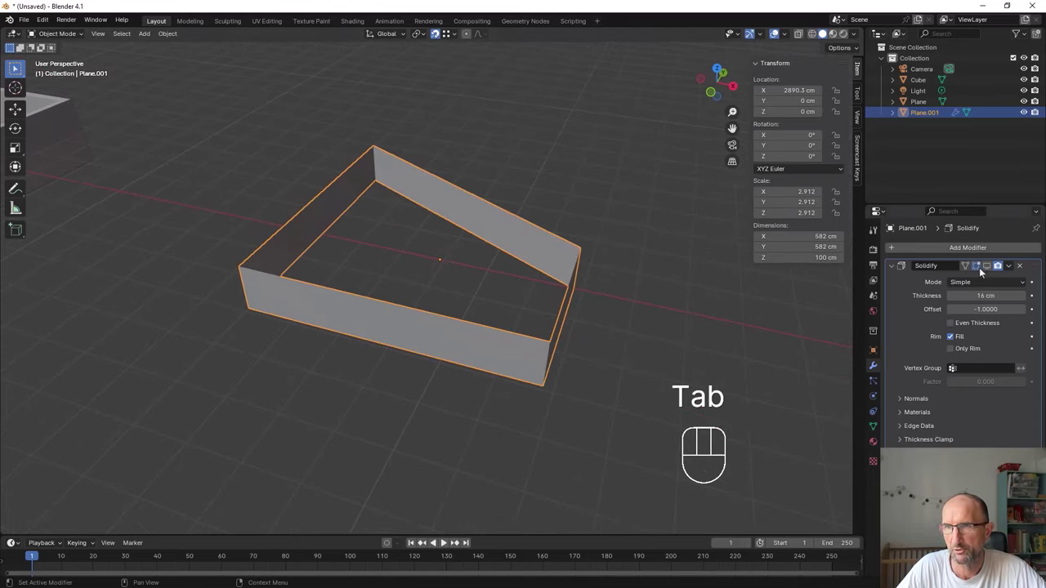
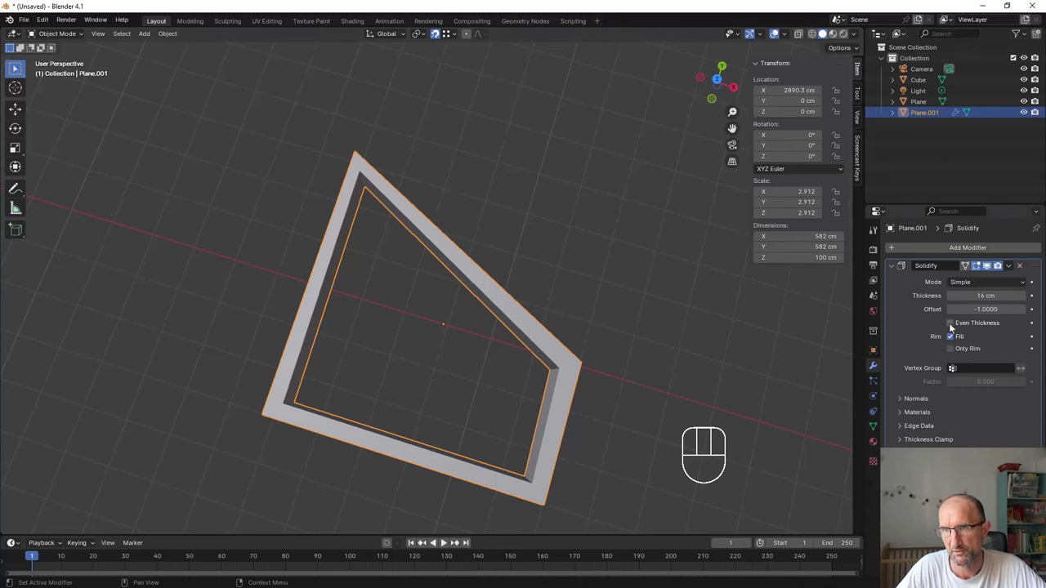
{"action": "left_click", "coordinate": [952, 325]}
{"action": "left_click_drag", "start_coordinate": [649, 365], "coordinate": [643, 333]}
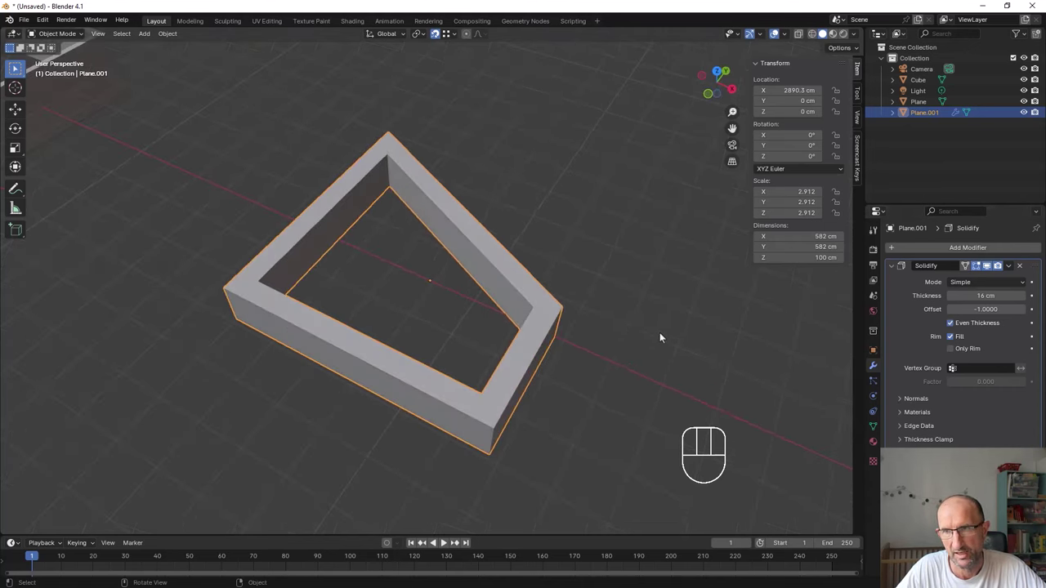
{"action": "left_click", "coordinate": [954, 295]}
{"action": "double_click", "coordinate": [953, 295]}
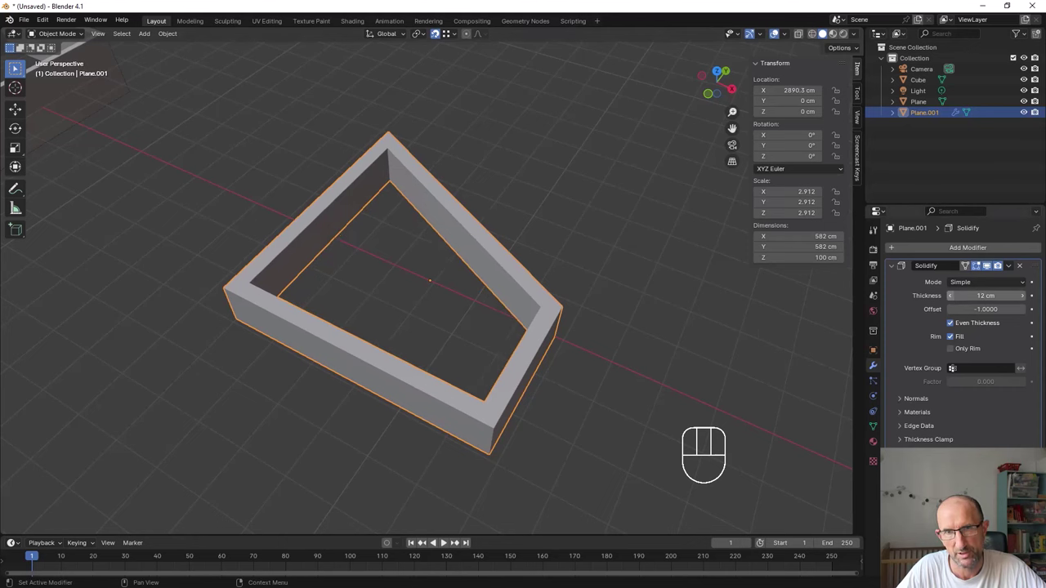
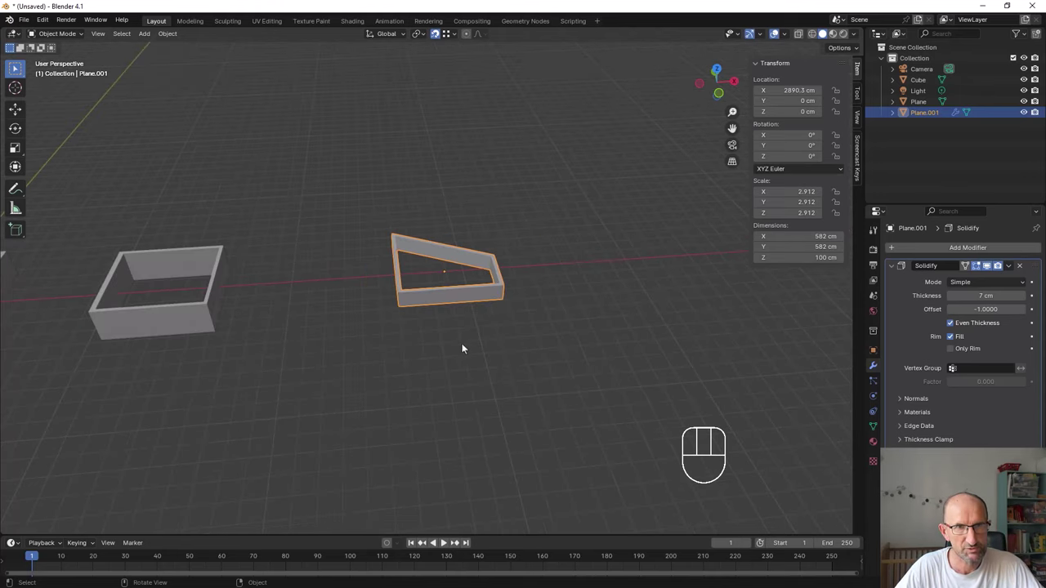
Slide the trapezoid enclosure along X toward the other two boxes, orbiting to check placement.
{"action": "left_click_drag", "start_coordinate": [484, 340], "coordinate": [572, 337]}
{"action": "left_click_drag", "start_coordinate": [559, 327], "coordinate": [519, 321]}
{"action": "left_click_drag", "start_coordinate": [517, 321], "coordinate": [502, 338]}
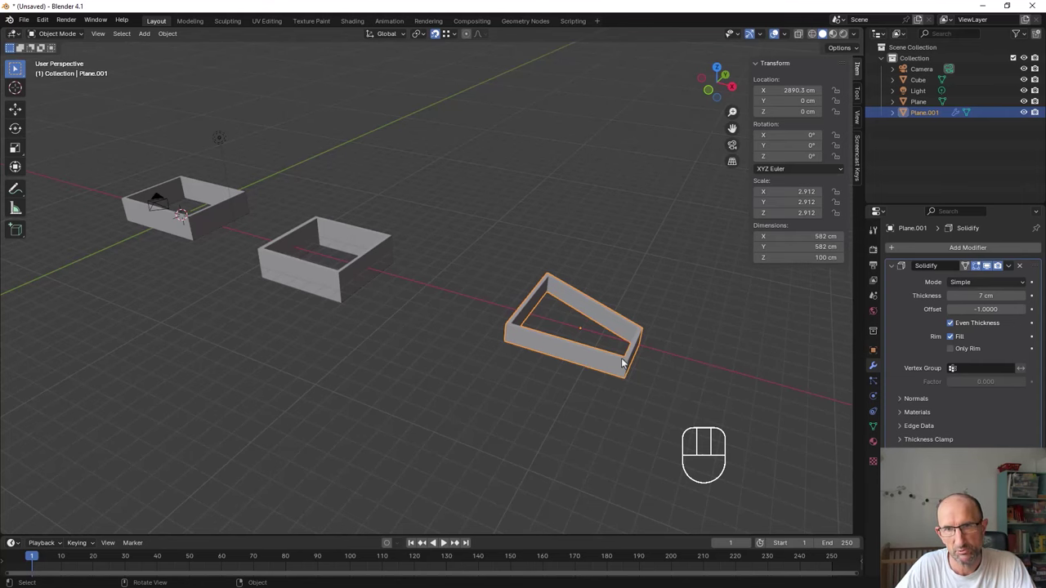
{"action": "key", "text": "g"}
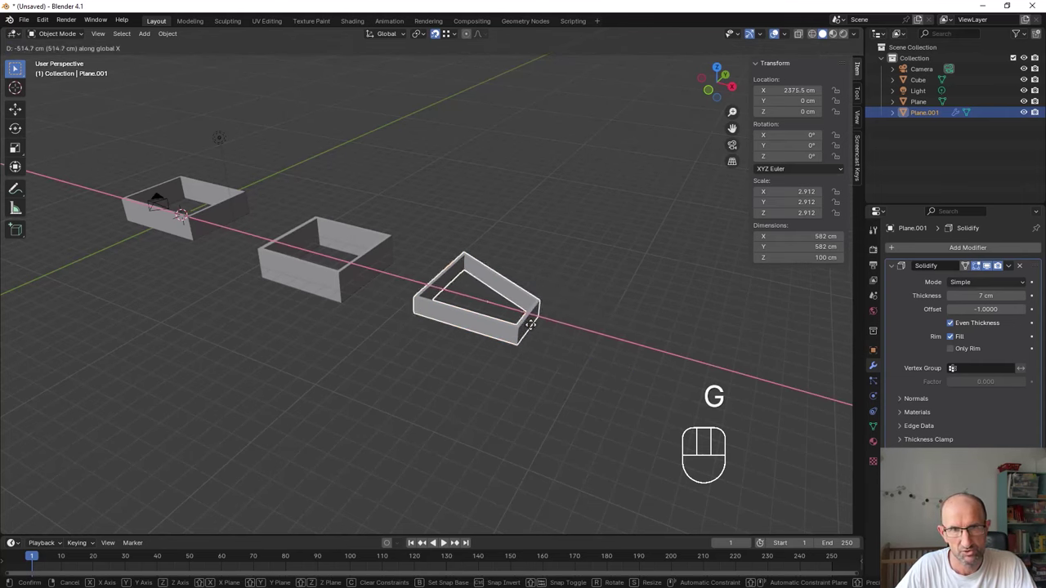
{"action": "left_click_drag", "start_coordinate": [238, 315], "coordinate": [504, 367]}
{"action": "middle_click", "coordinate": [509, 370]}
{"action": "left_click_drag", "start_coordinate": [510, 353], "coordinate": [452, 346]}
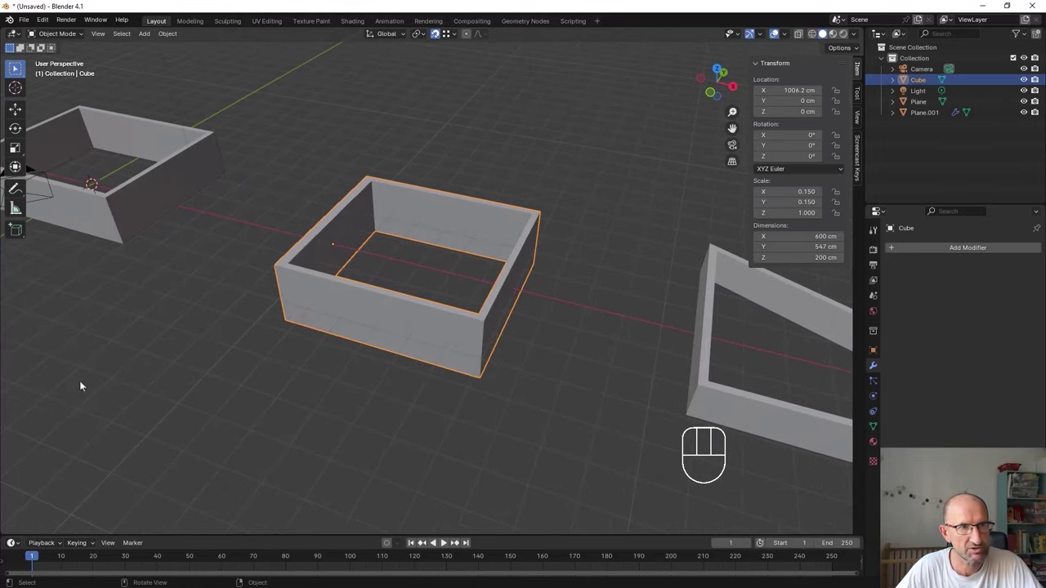
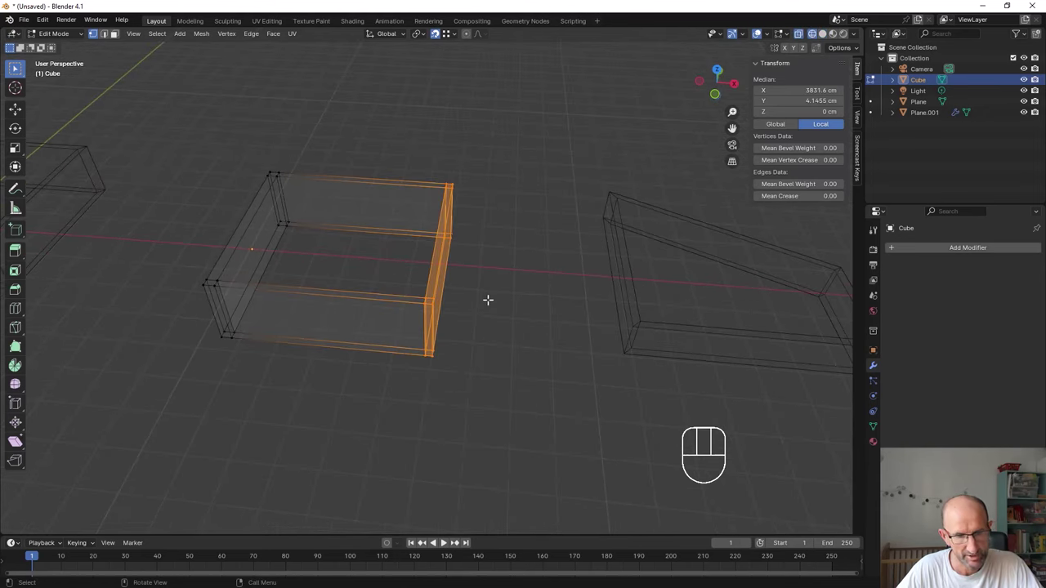
Move the middle box's end wall outward along X to lengthen it toward 844 cm.
{"action": "key", "text": "g"}
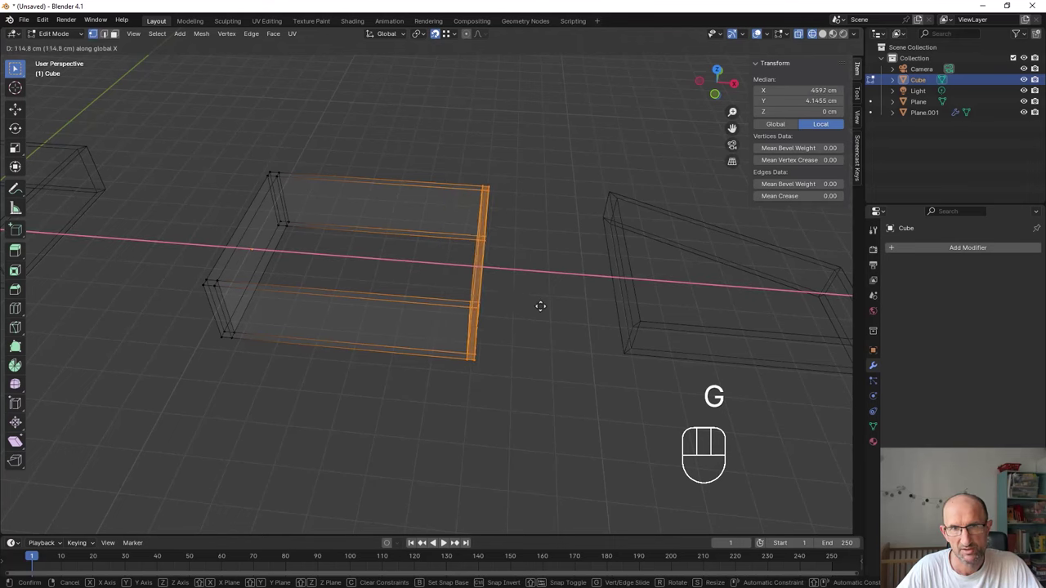
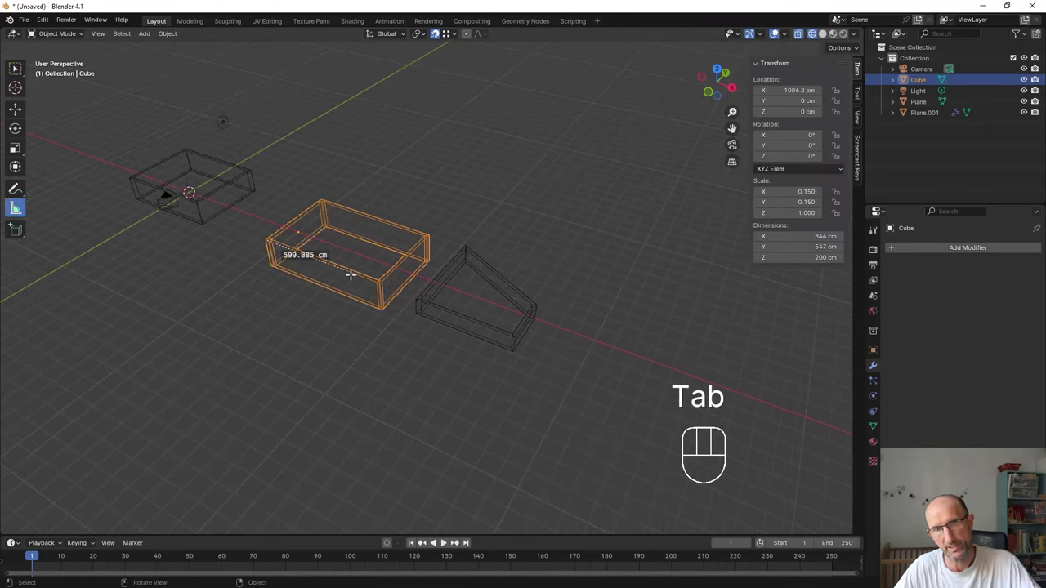
Enable the MeasureIt add-on via Edit > Preferences > Add-ons.
{"action": "middle_click", "coordinate": [369, 260]}
{"action": "left_click_drag", "start_coordinate": [51, 24], "coordinate": [68, 162]}
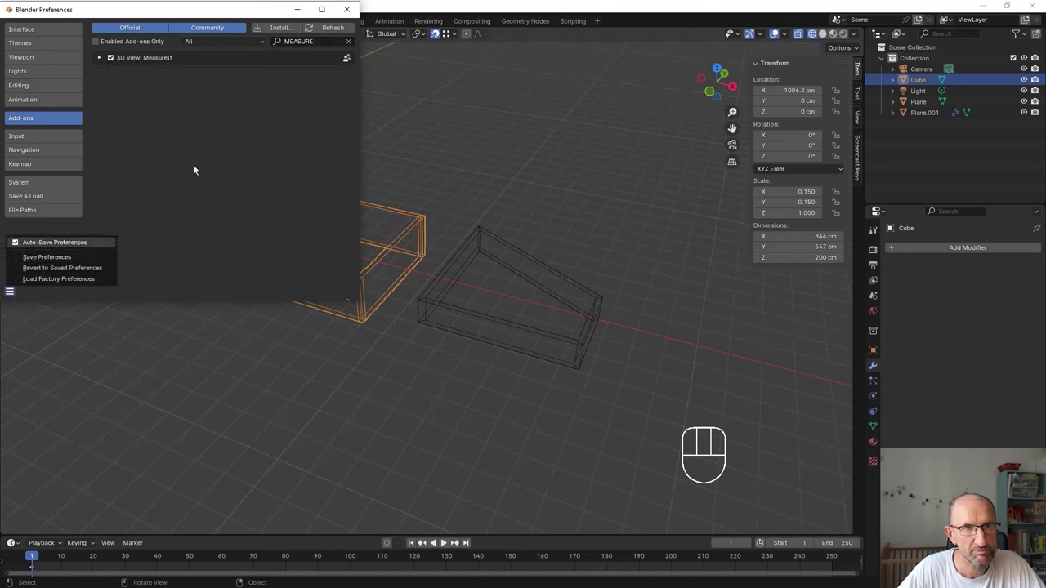
{"action": "left_click_drag", "start_coordinate": [415, 231], "coordinate": [441, 222]}
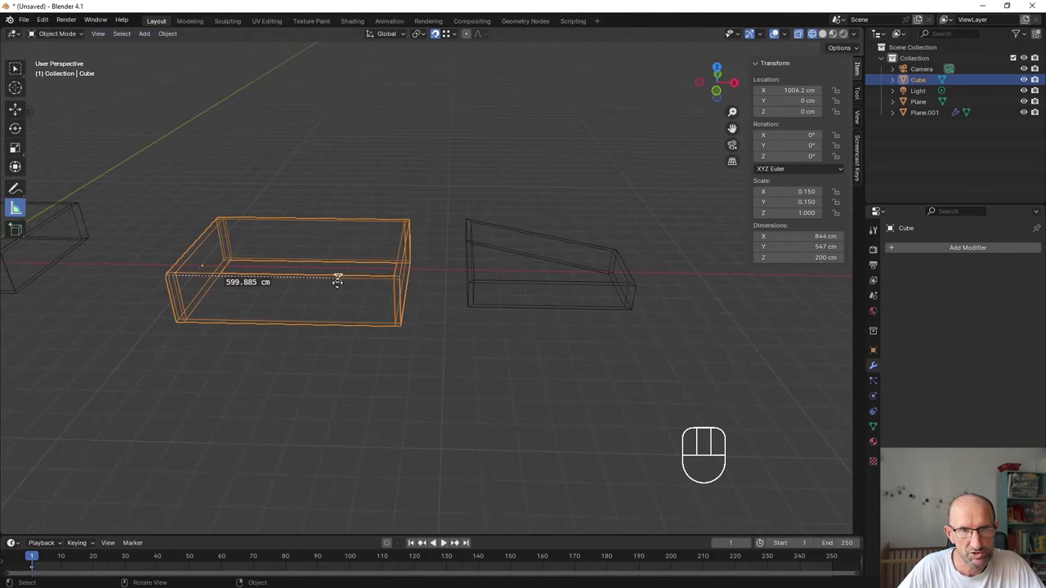
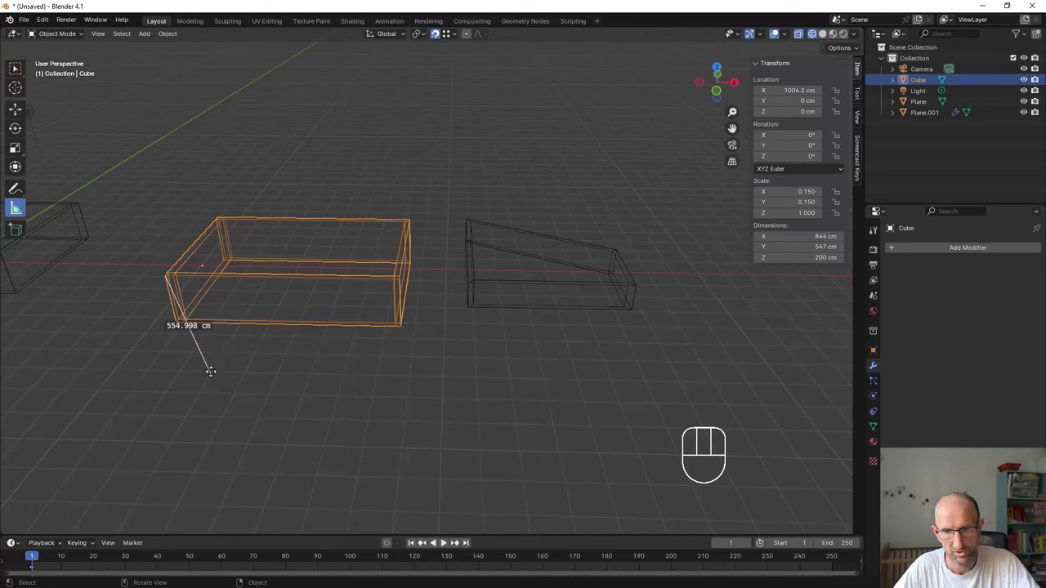
Delete the ruler measurements and show the N-panel View settings.
{"action": "key", "text": "Delete"}
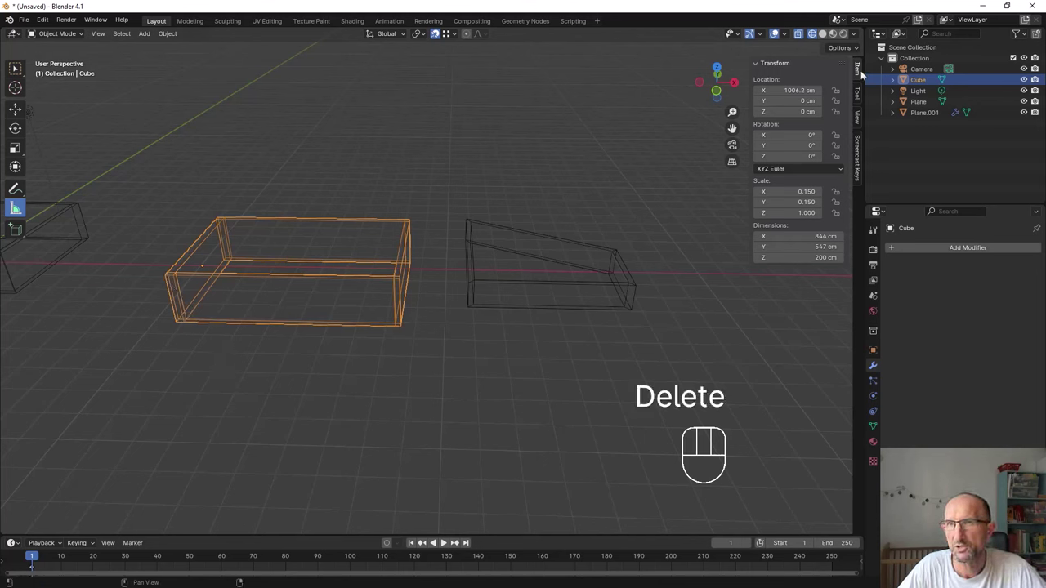
{"action": "left_click", "coordinate": [856, 65]}
{"action": "left_click", "coordinate": [859, 162]}
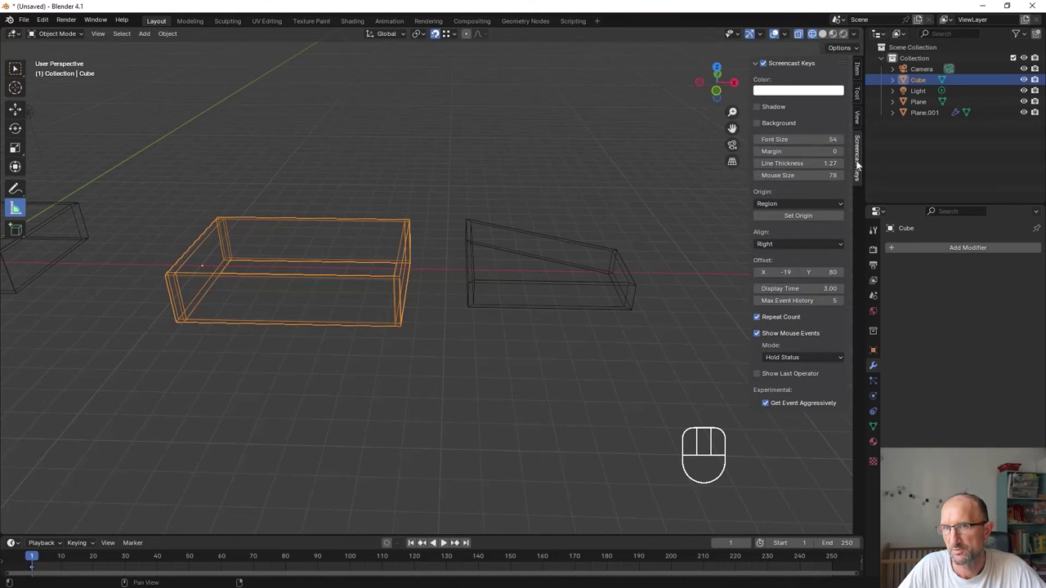
{"action": "left_click", "coordinate": [860, 118]}
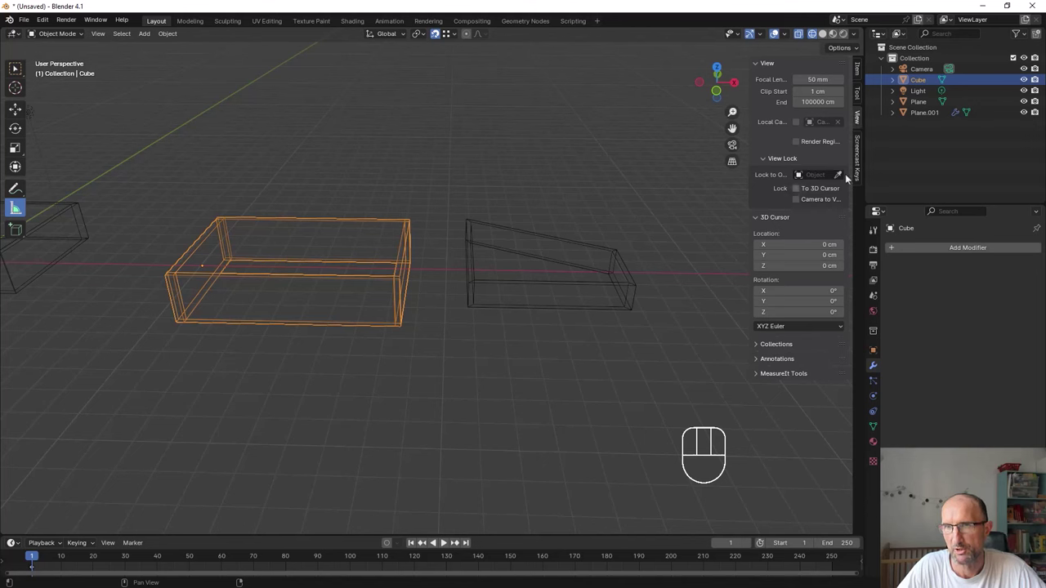
Adjust the 3D cursor location fields so it sits at the world origin.
{"action": "left_click", "coordinate": [759, 374]}
{"action": "left_click", "coordinate": [791, 366]}
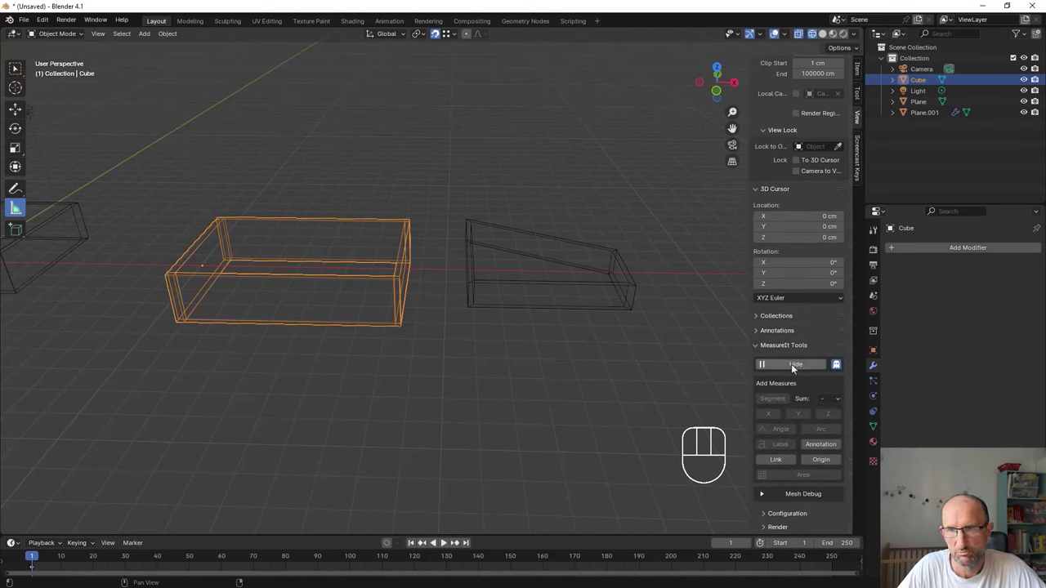
{"action": "left_click", "coordinate": [794, 366]}
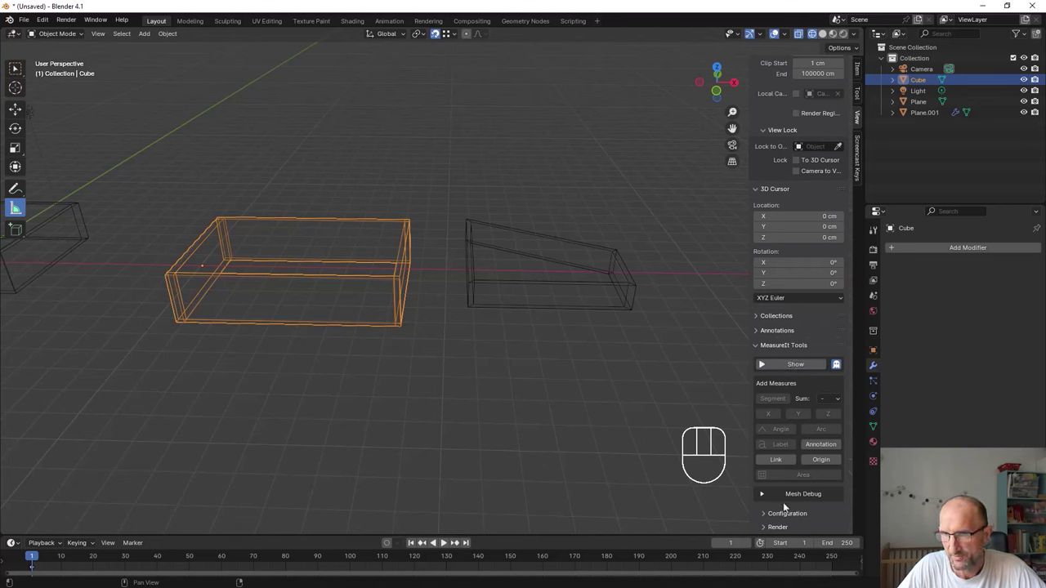
{"action": "left_click", "coordinate": [789, 368]}
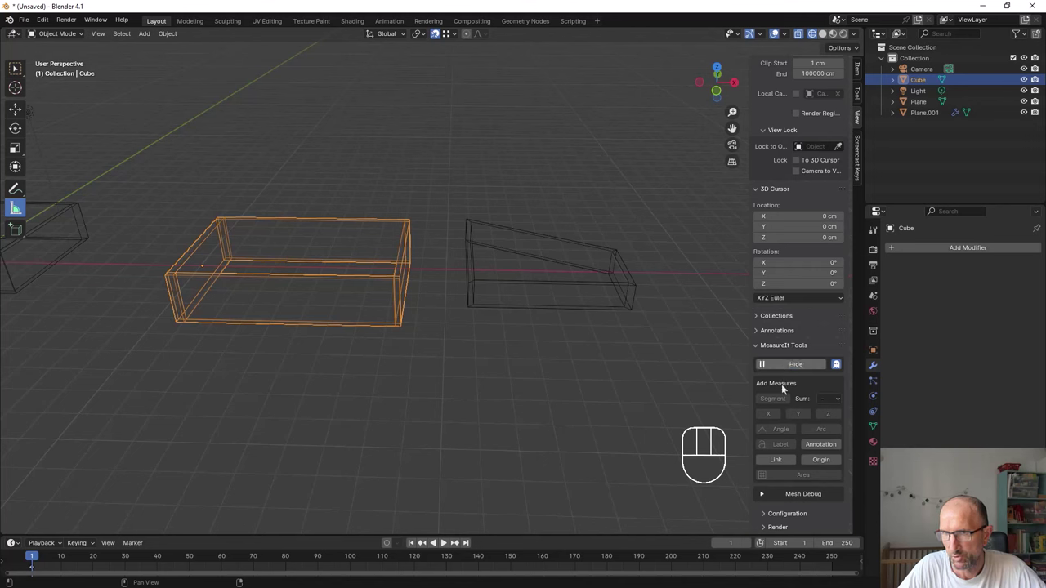
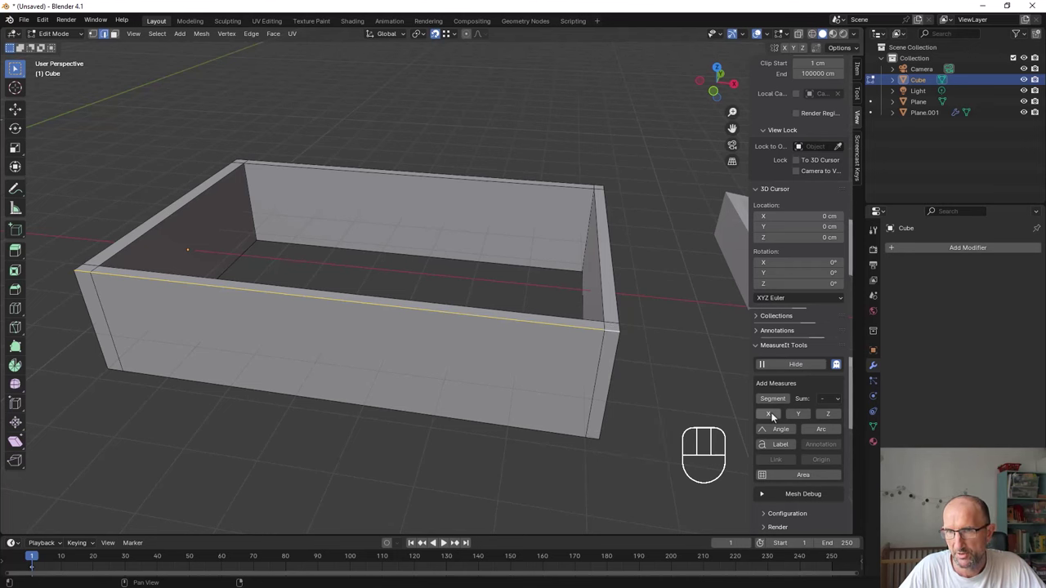
Add MeasureIt segment dimensions to the box walls, switch to solid shading and move the end wall along X.
{"action": "left_click", "coordinate": [777, 401]}
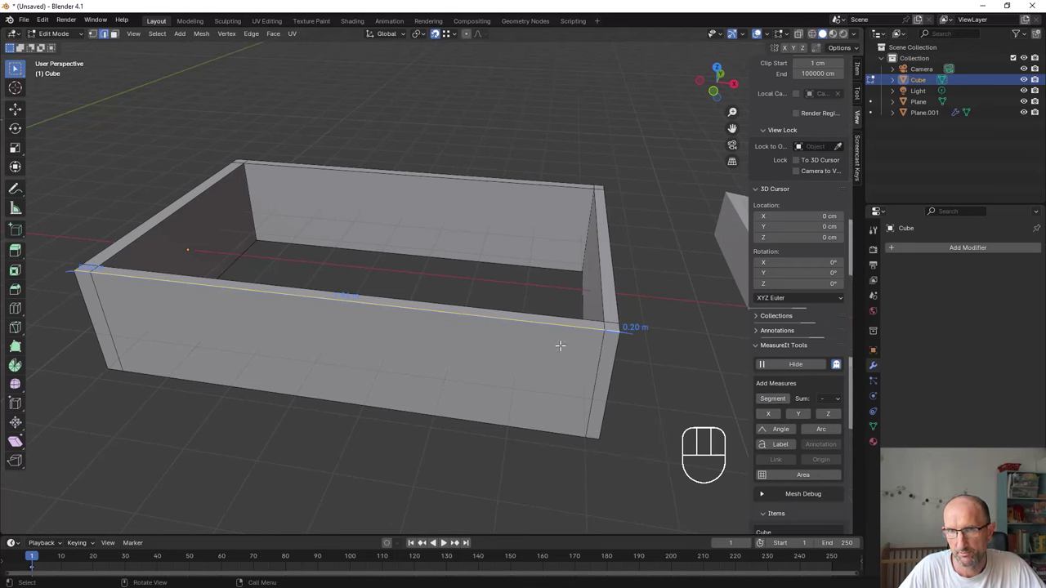
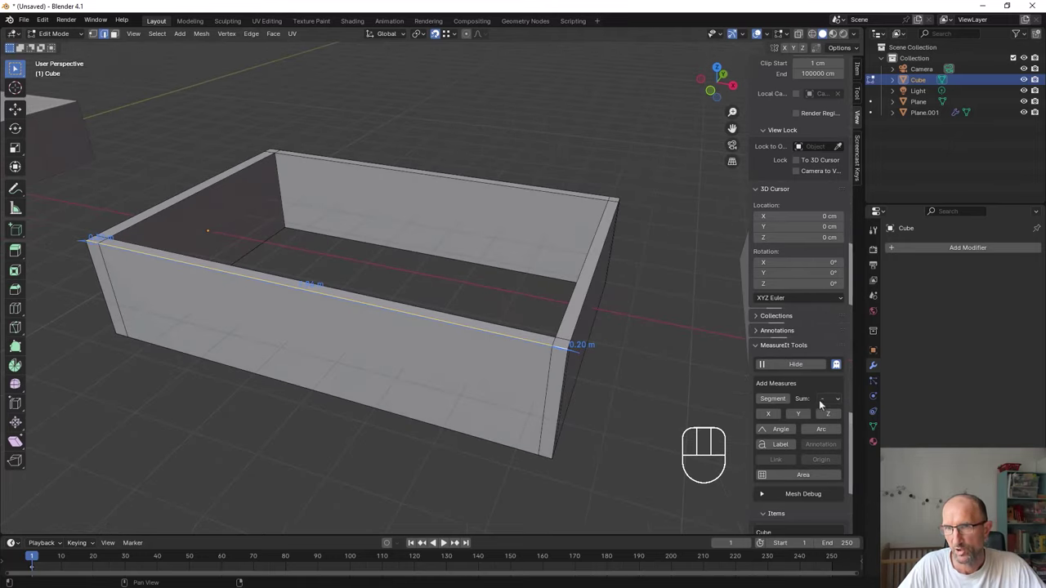
{"action": "left_click_drag", "start_coordinate": [834, 398], "coordinate": [825, 376]}
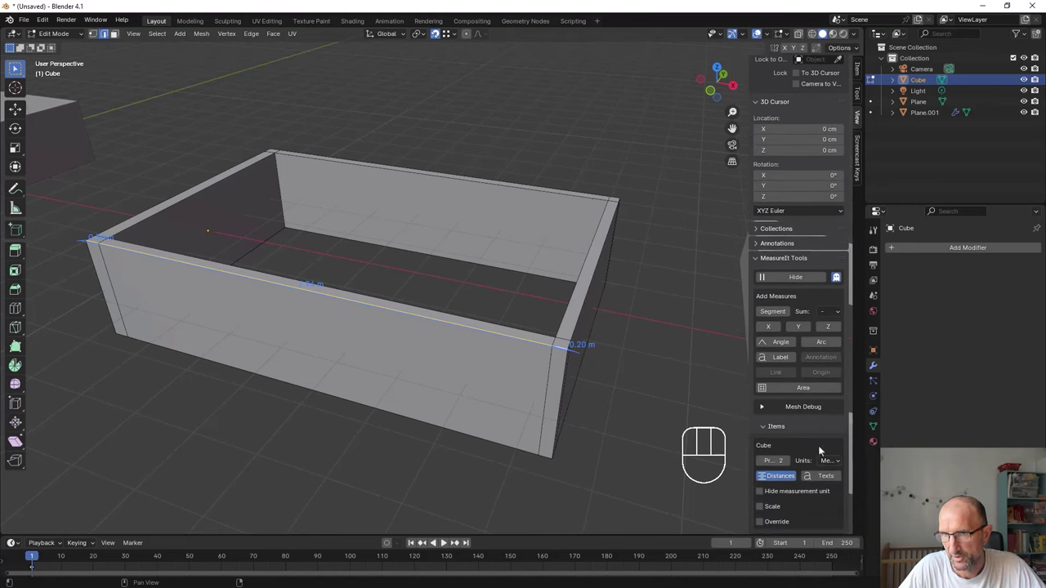
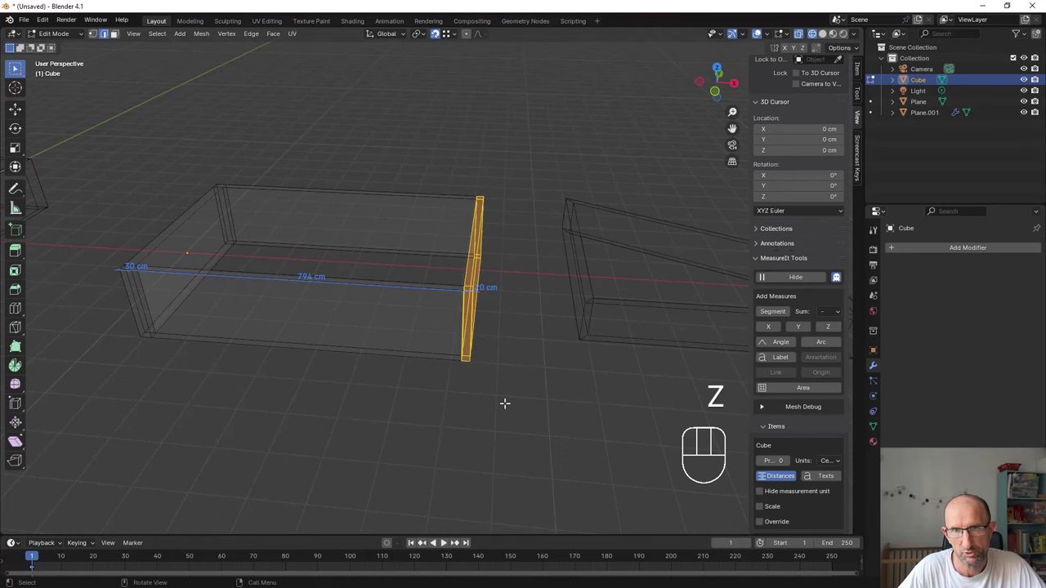
{"action": "key", "text": "z"}
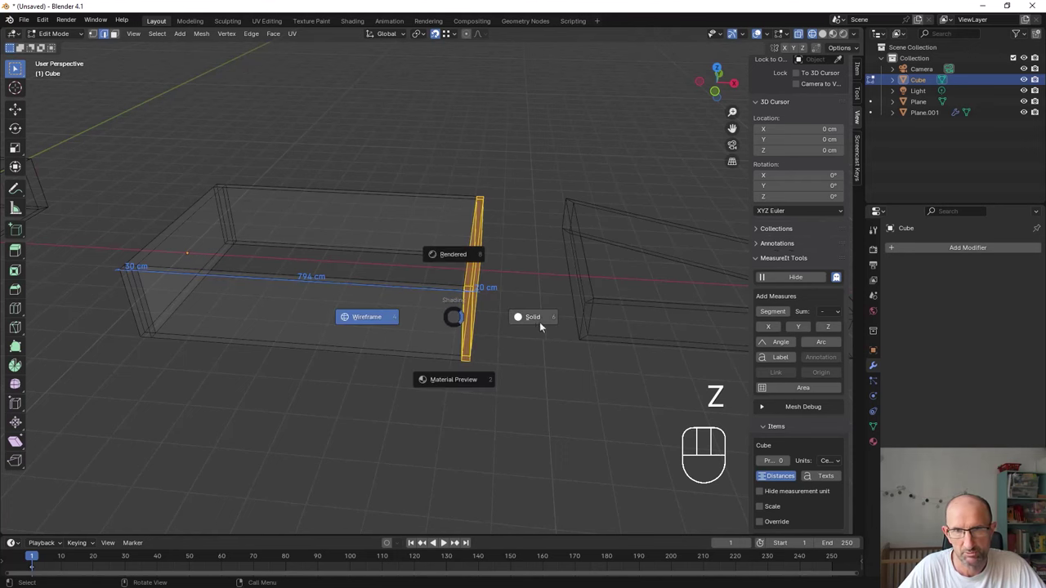
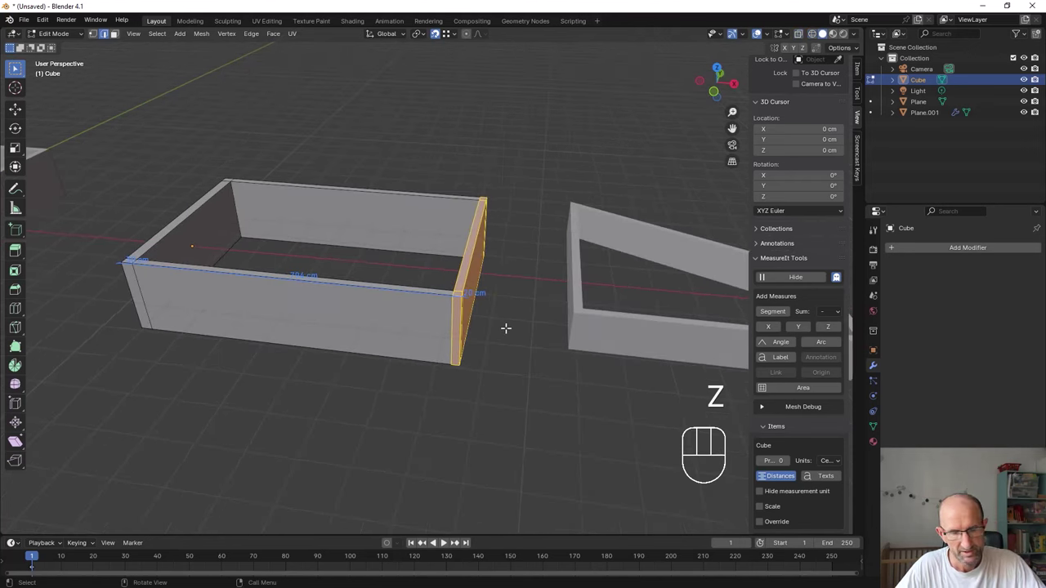
{"action": "key", "text": "g"}
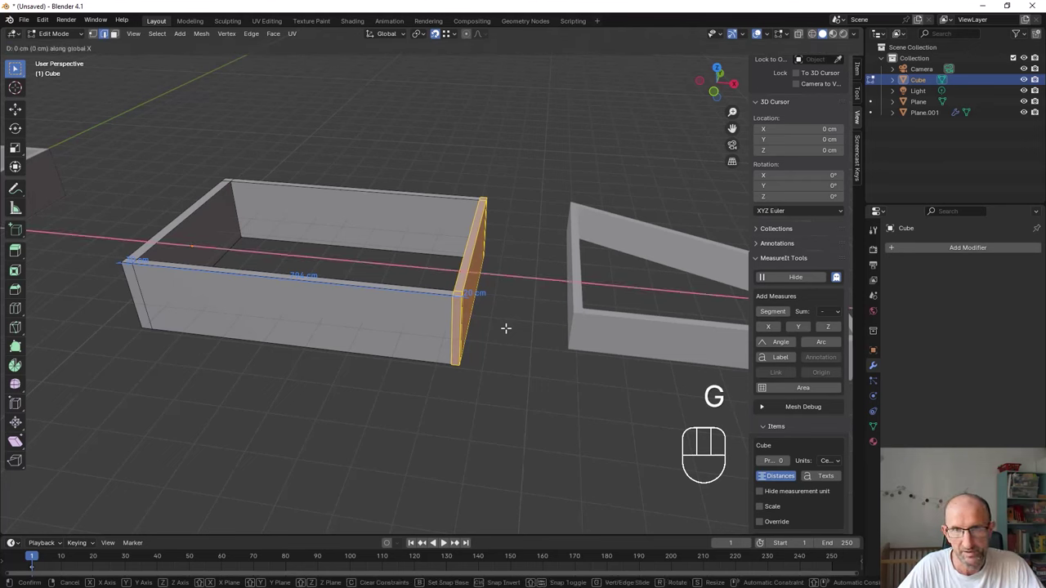